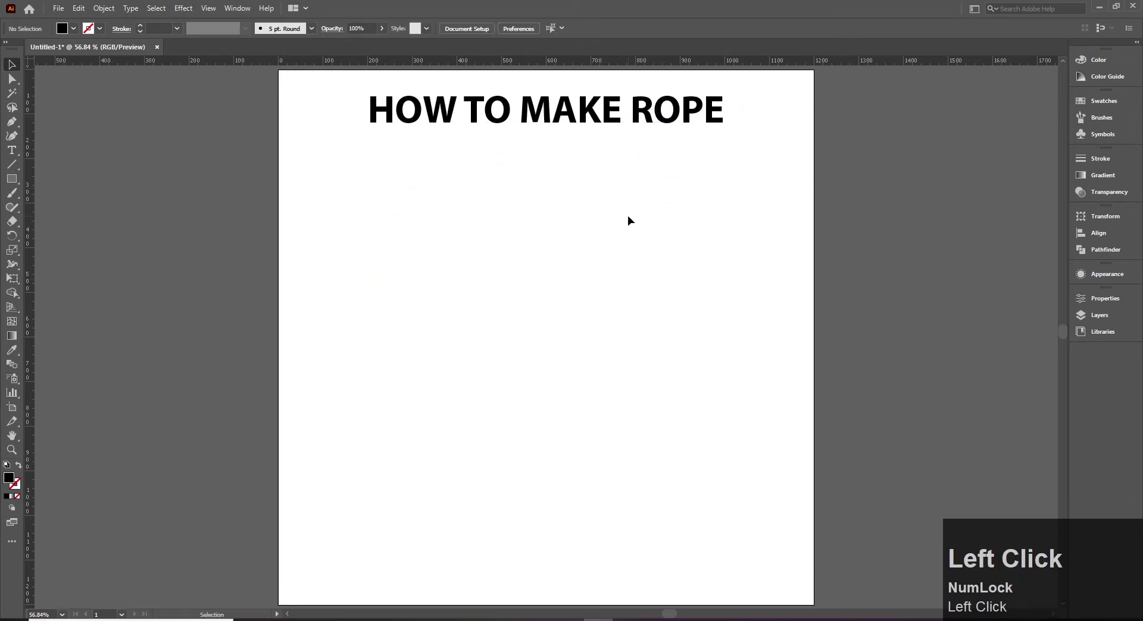
# Draw a small black rectangle below the "HOW TO MAKE ROPE" heading
pyautogui.moveTo(18, 176); pyautogui.dragTo(563, 321)
pyautogui.press('v')
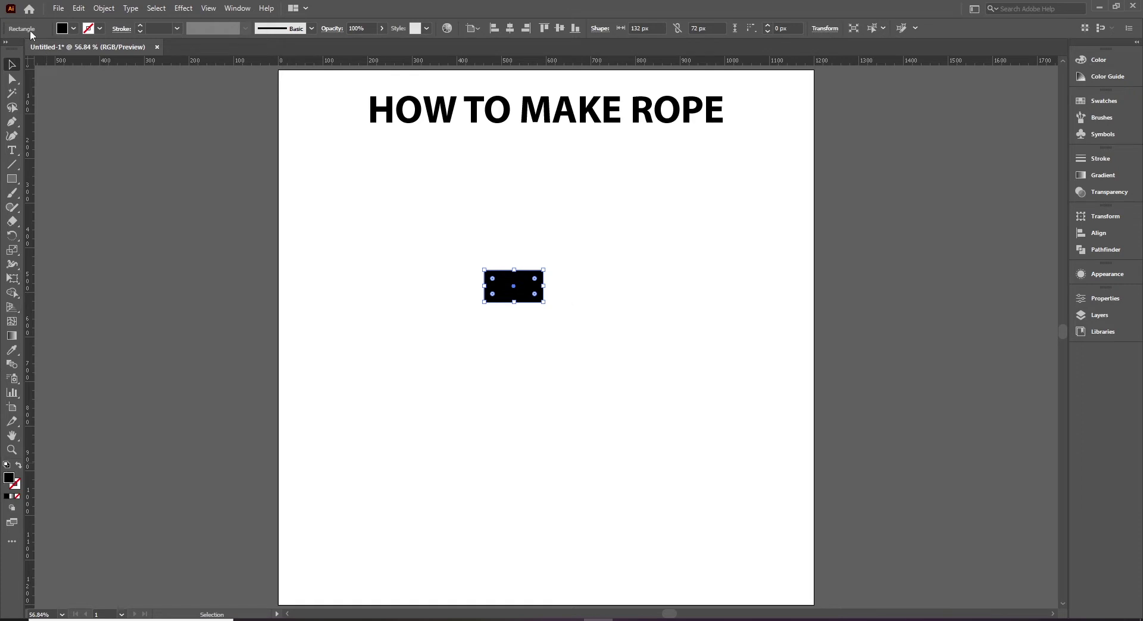
# Give the rectangle no fill and a 4 pt black stroke, zooming in on it
pyautogui.click(76, 32)
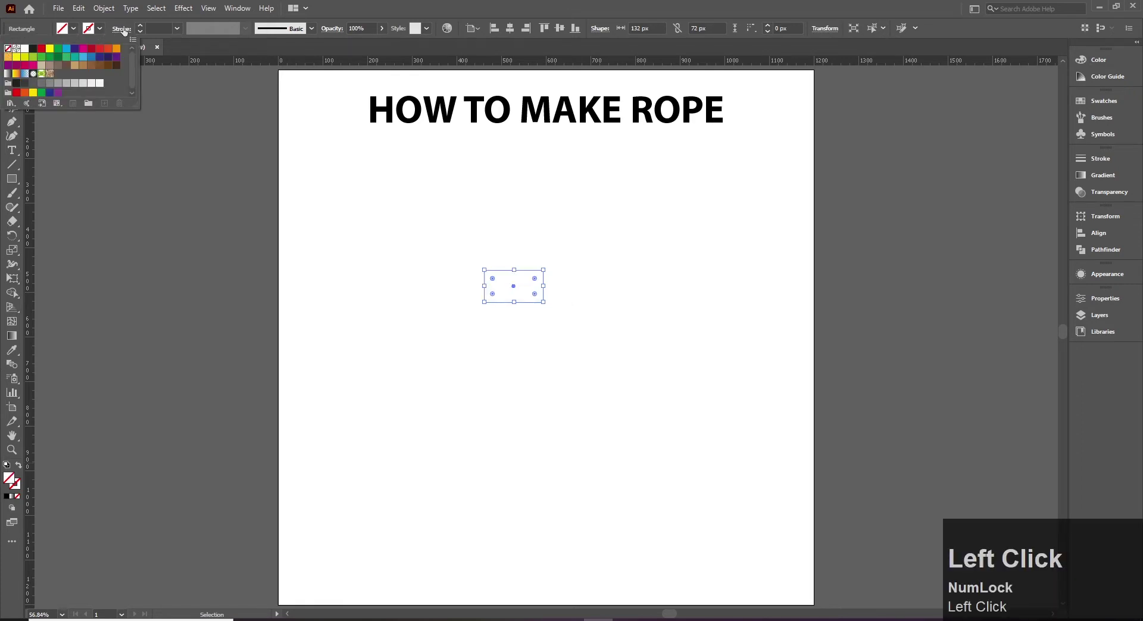
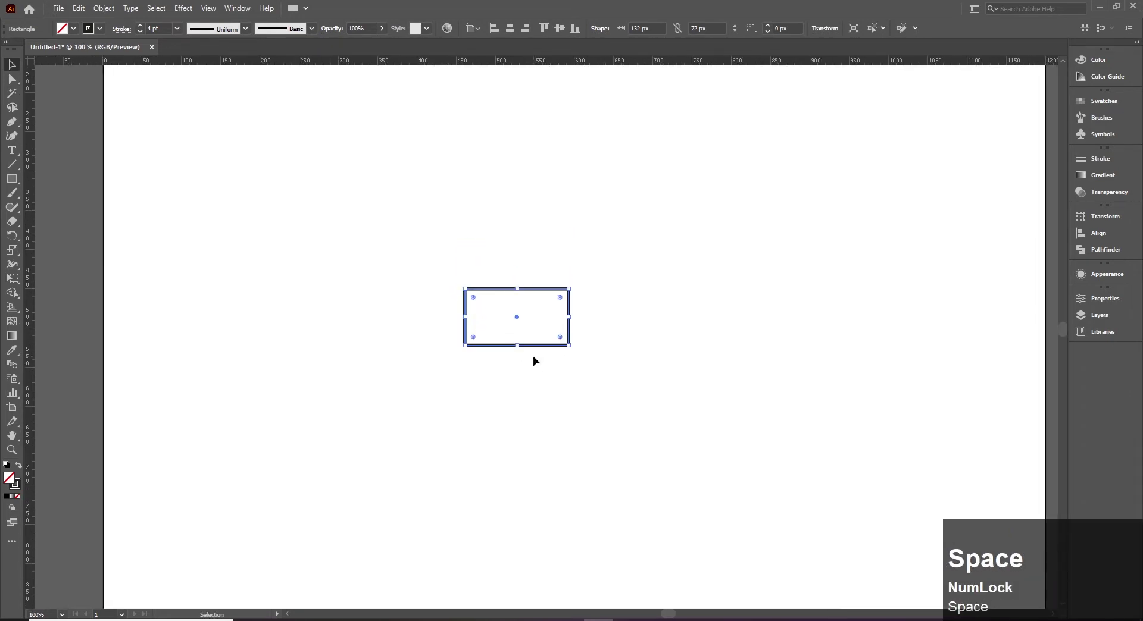
pyautogui.press('space')
pyautogui.click(538, 308)
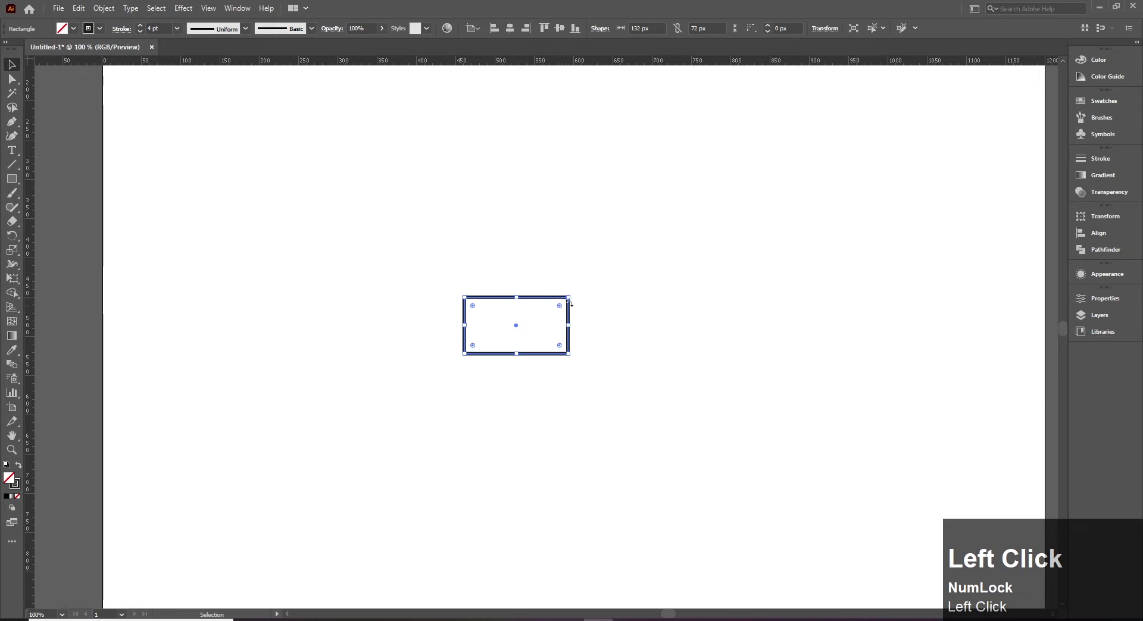
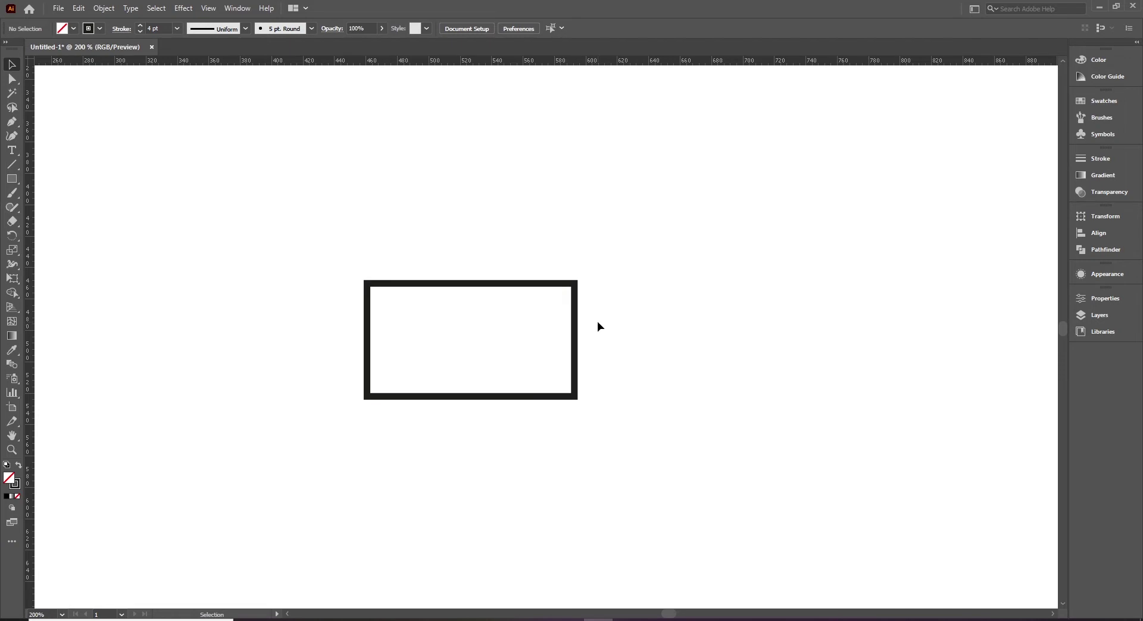
pyautogui.click(1096, 167)
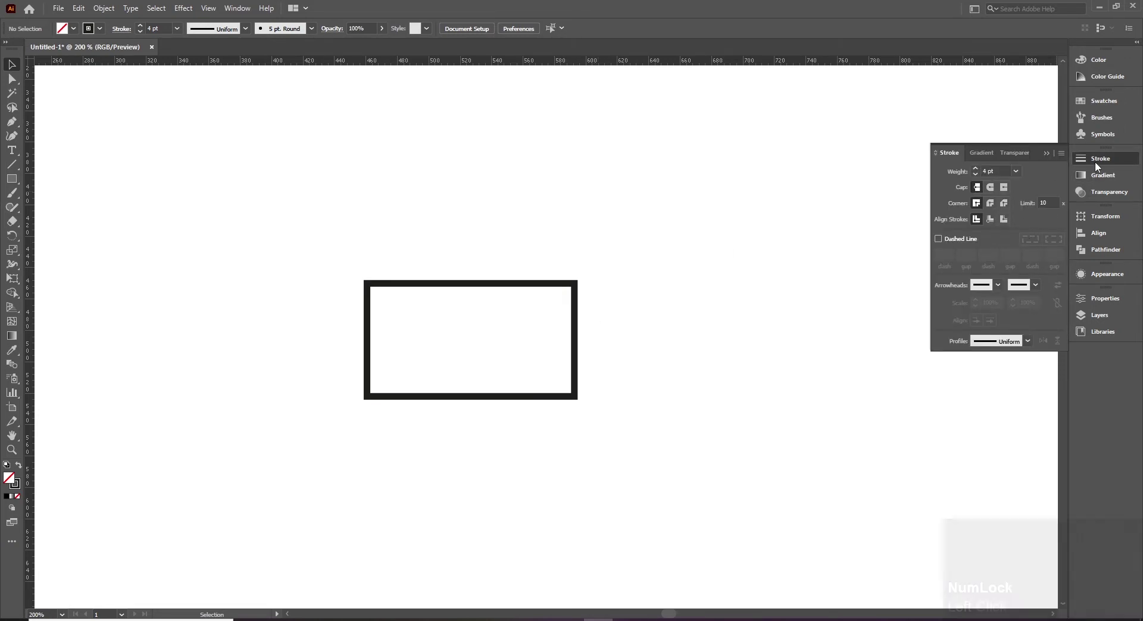
pyautogui.click(241, 12)
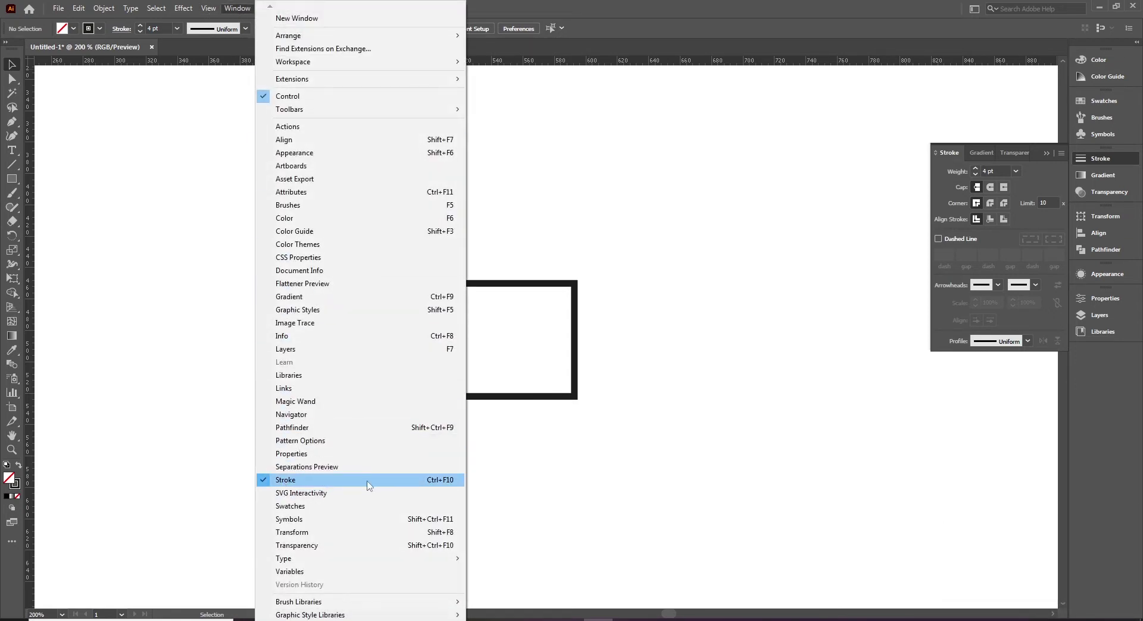
pyautogui.click(1100, 160)
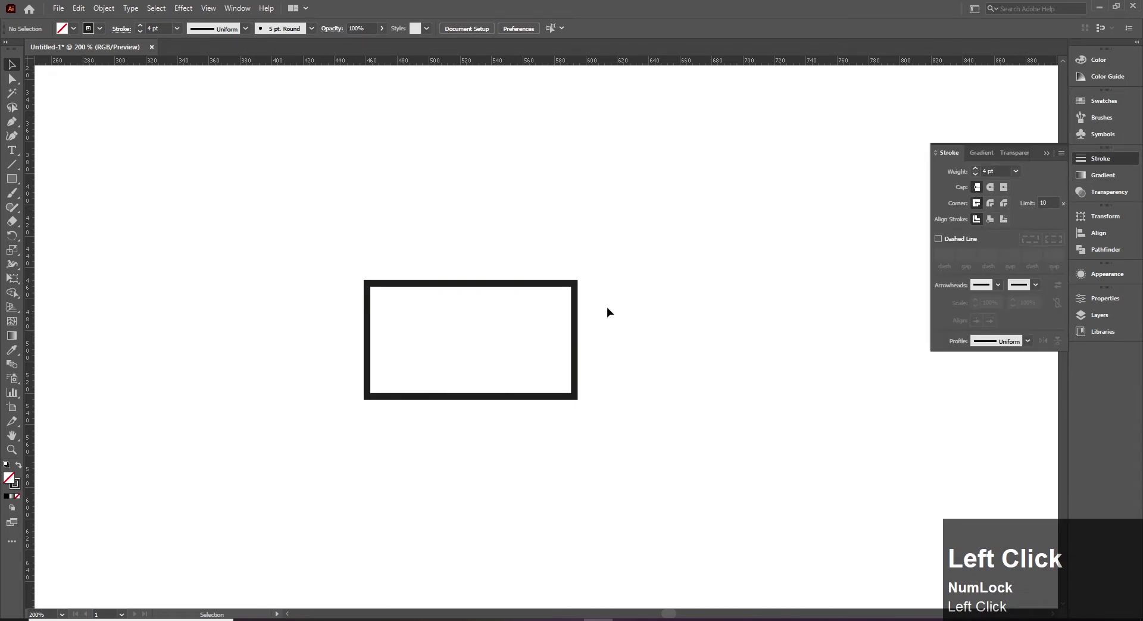
pyautogui.click(578, 296)
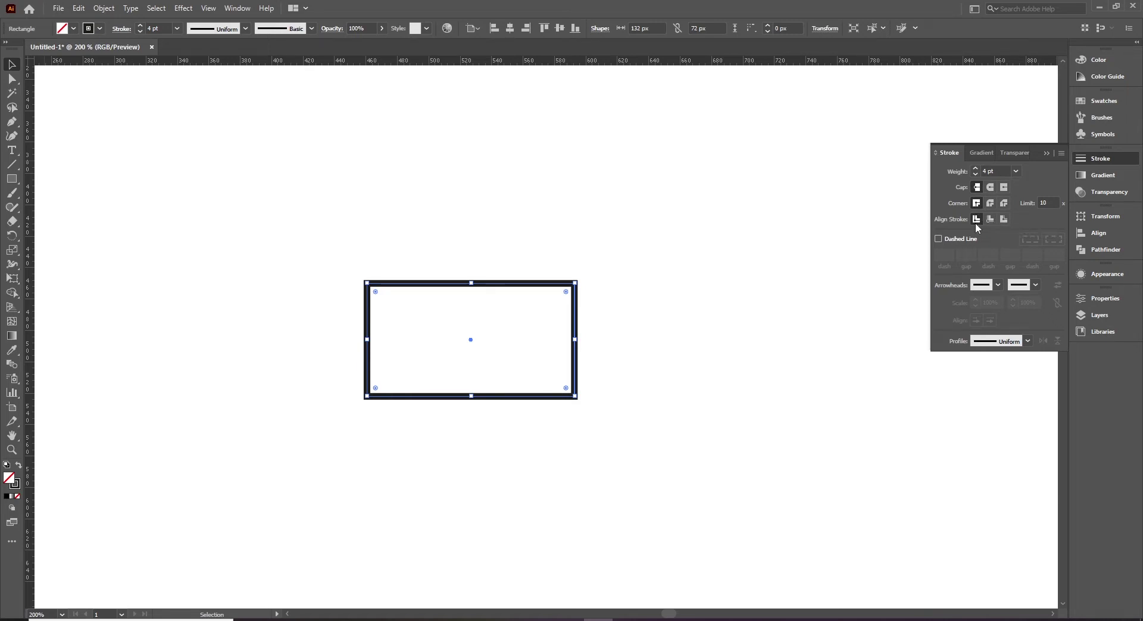
pyautogui.doubleClick(558, 350)
pyautogui.press('space')
pyautogui.press('ctrl+space')
pyautogui.click(548, 310)
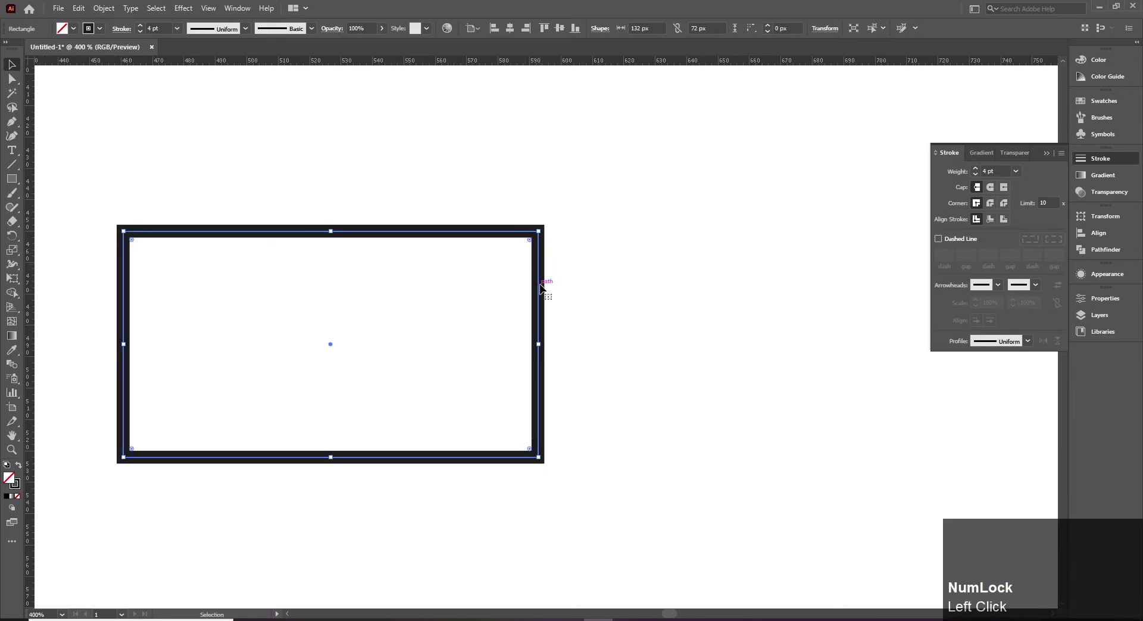
pyautogui.click(992, 225)
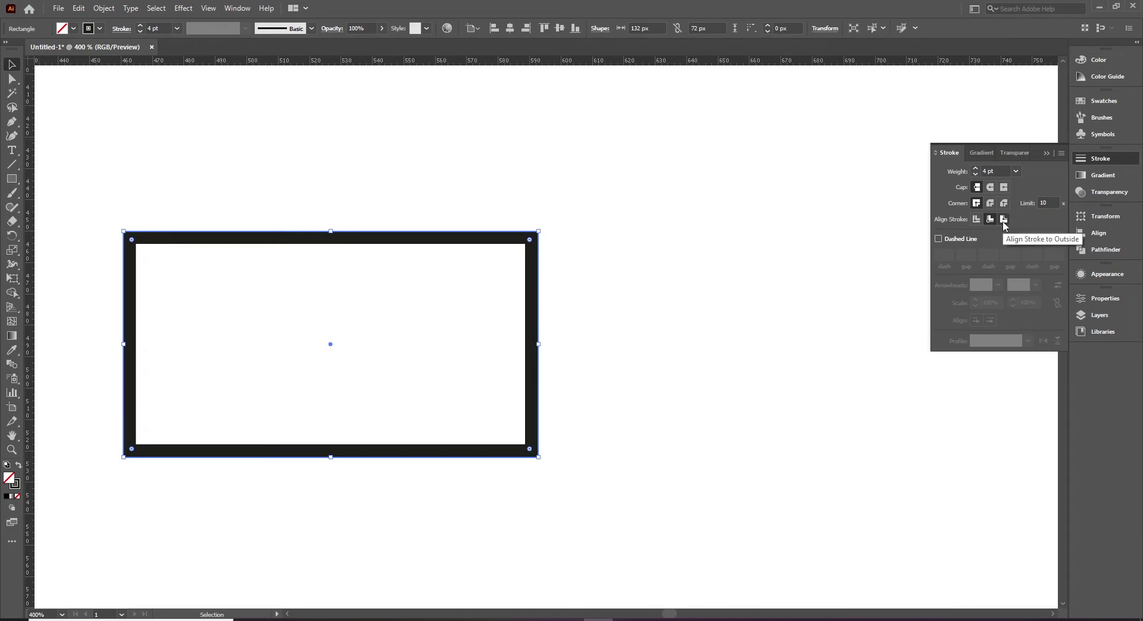
pyautogui.click(1007, 226)
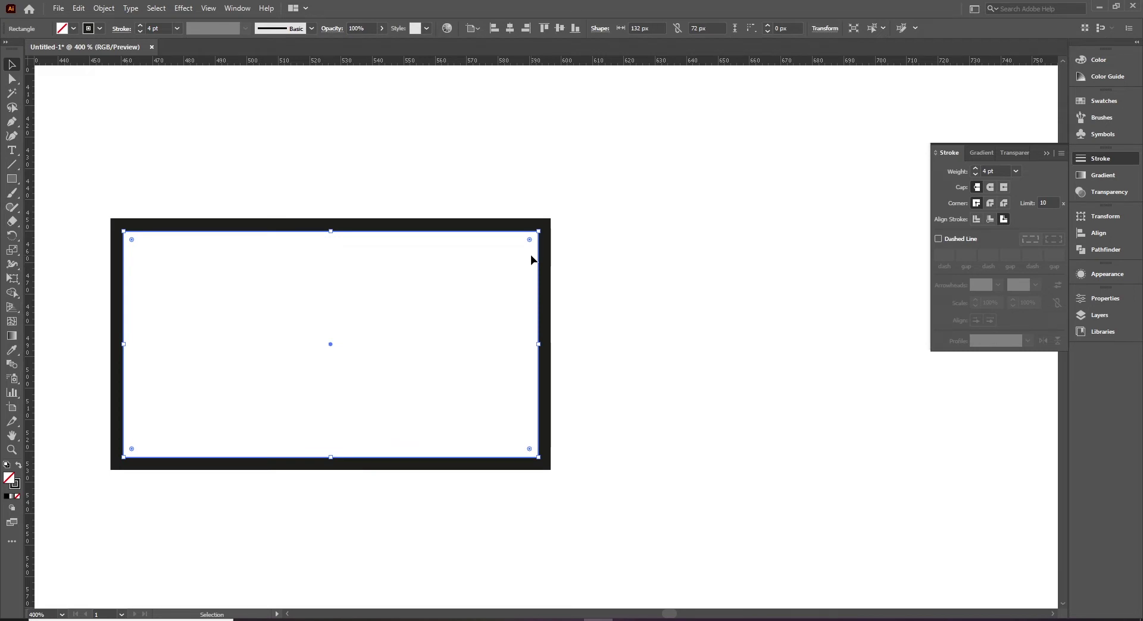
pyautogui.click(143, 28)
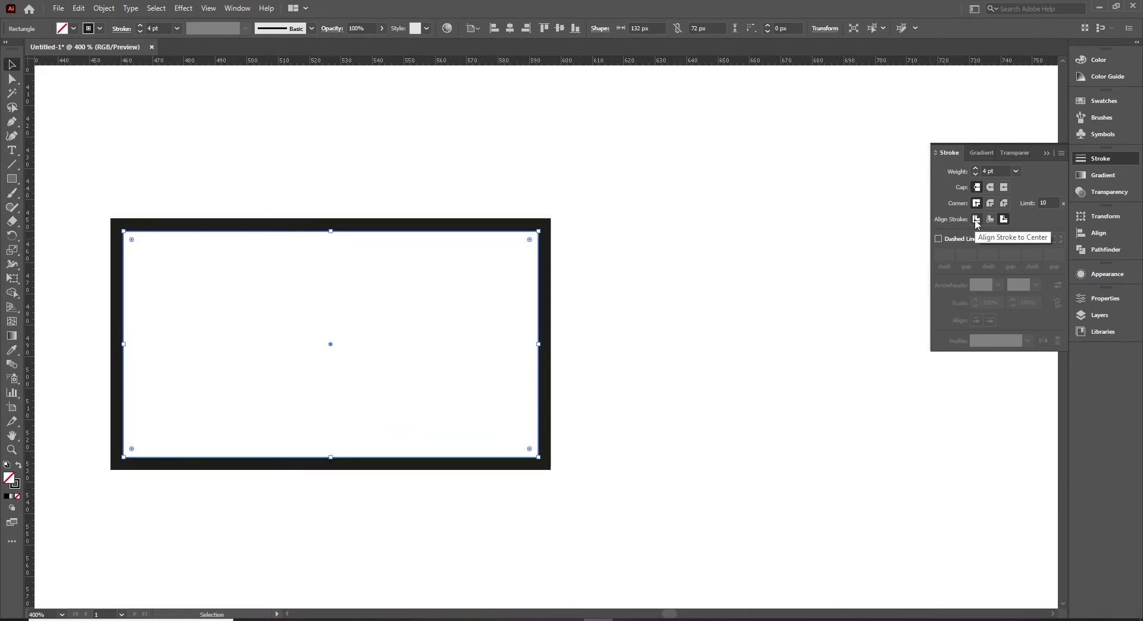
pyautogui.click(979, 224)
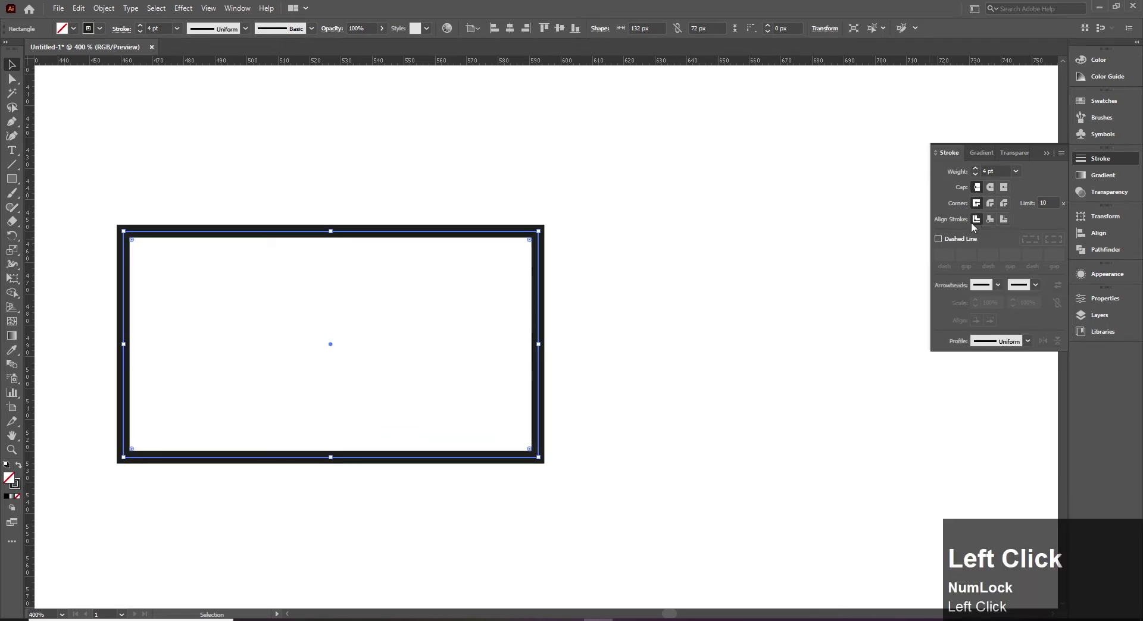
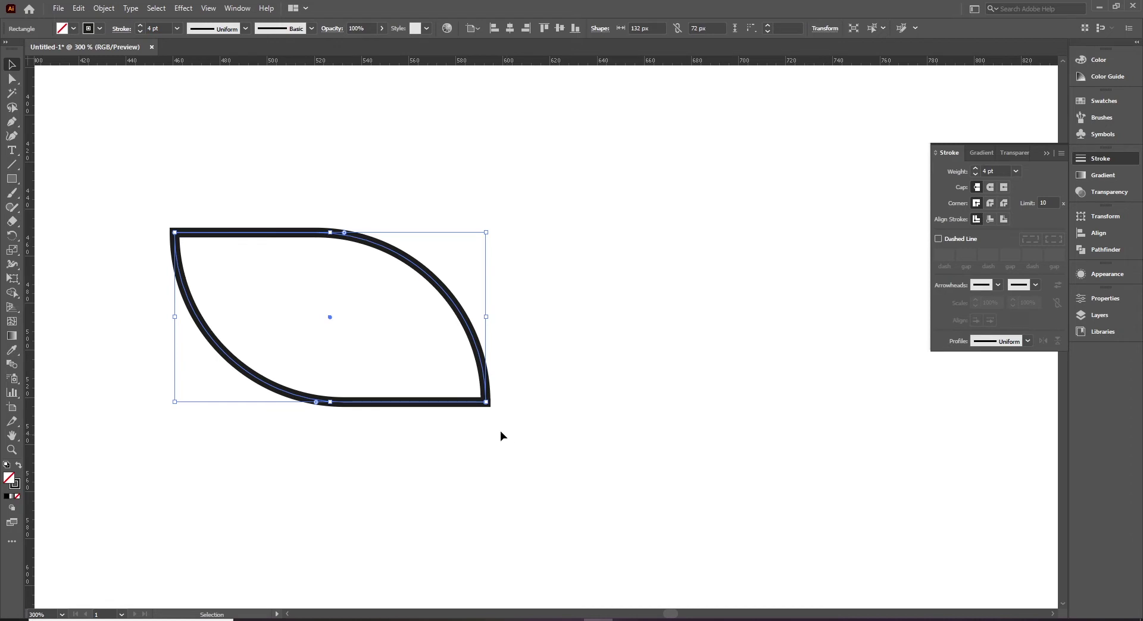
# Try a Free Transform rotation on the leaf shape and undo it, leaving it unrotated
pyautogui.press('e')
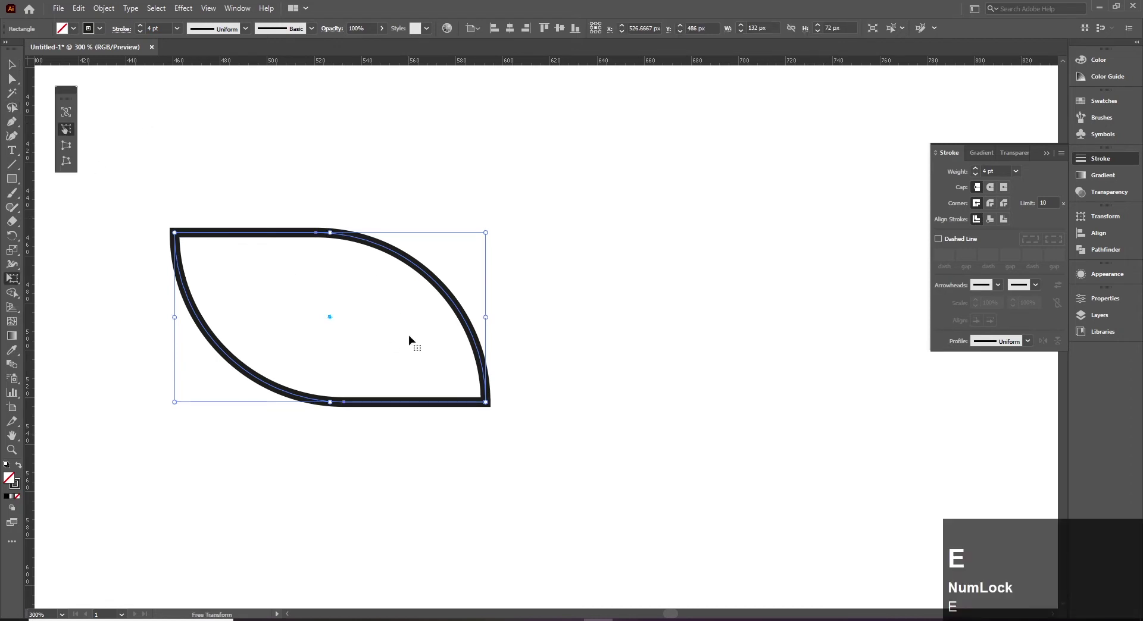
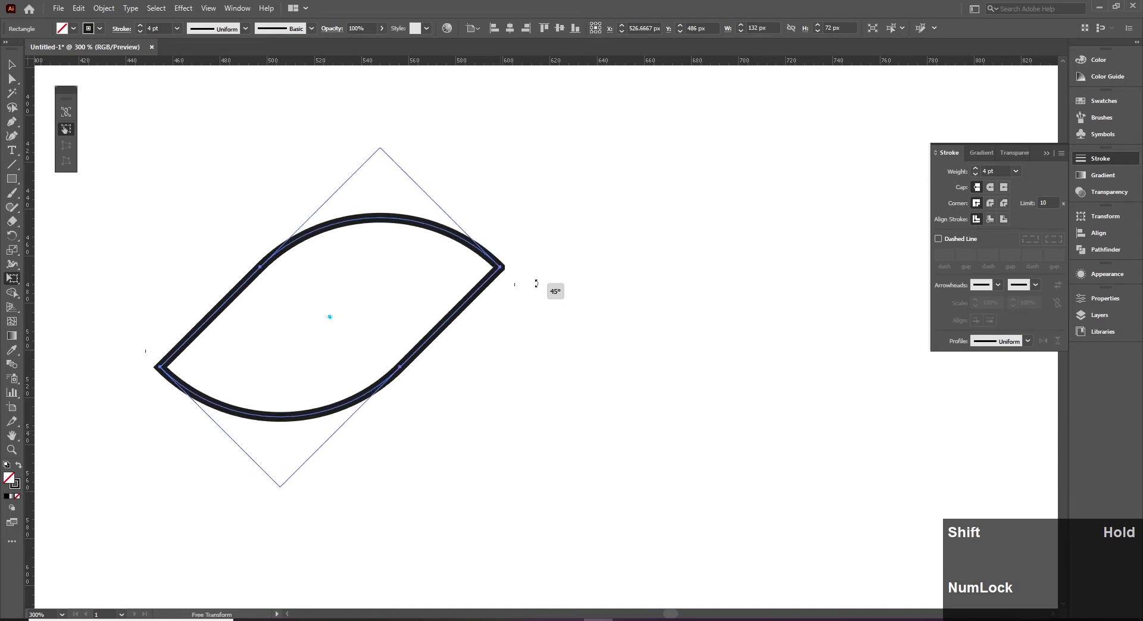
pyautogui.press('ctrl+z')
pyautogui.press('v')
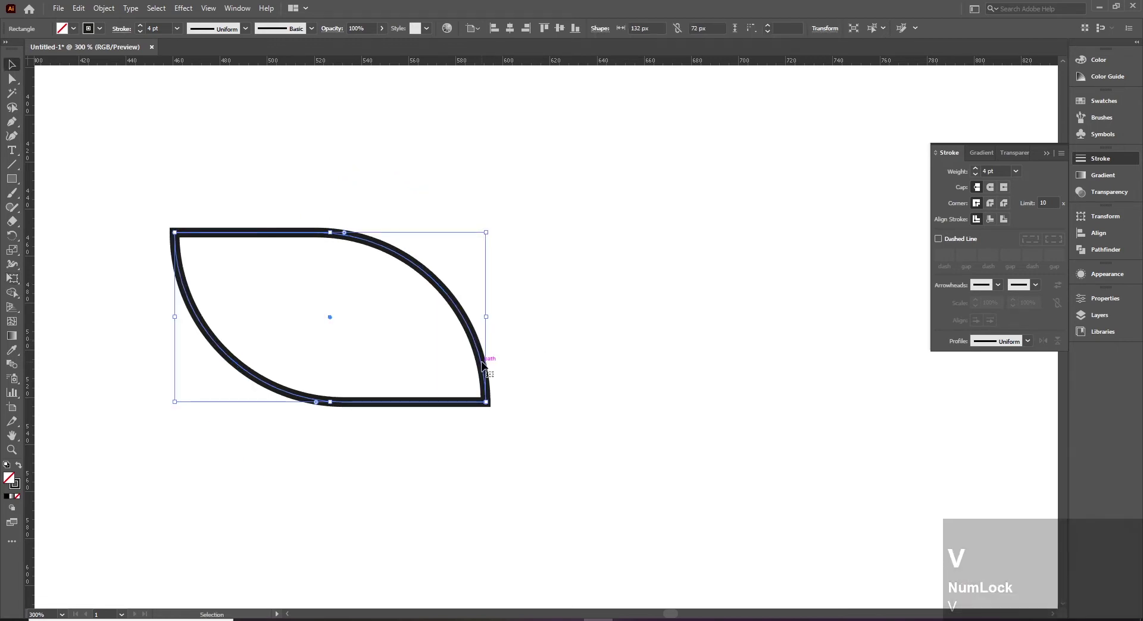
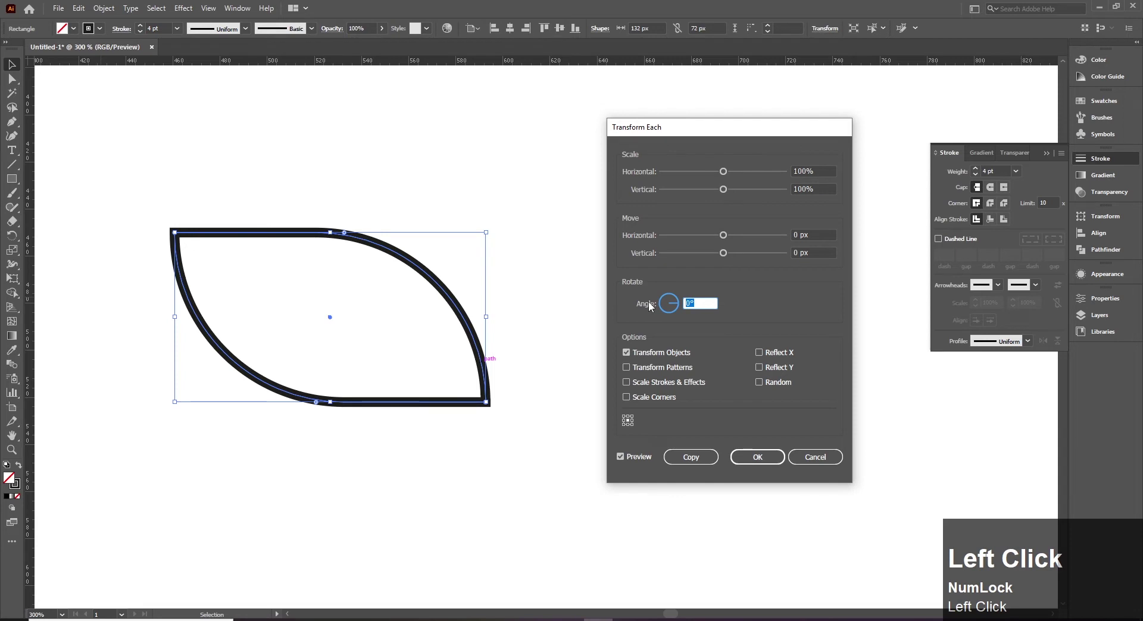
# Rotate the leaf shape about 45° via Transform Each and switch to Outline view
pyautogui.click(763, 461)
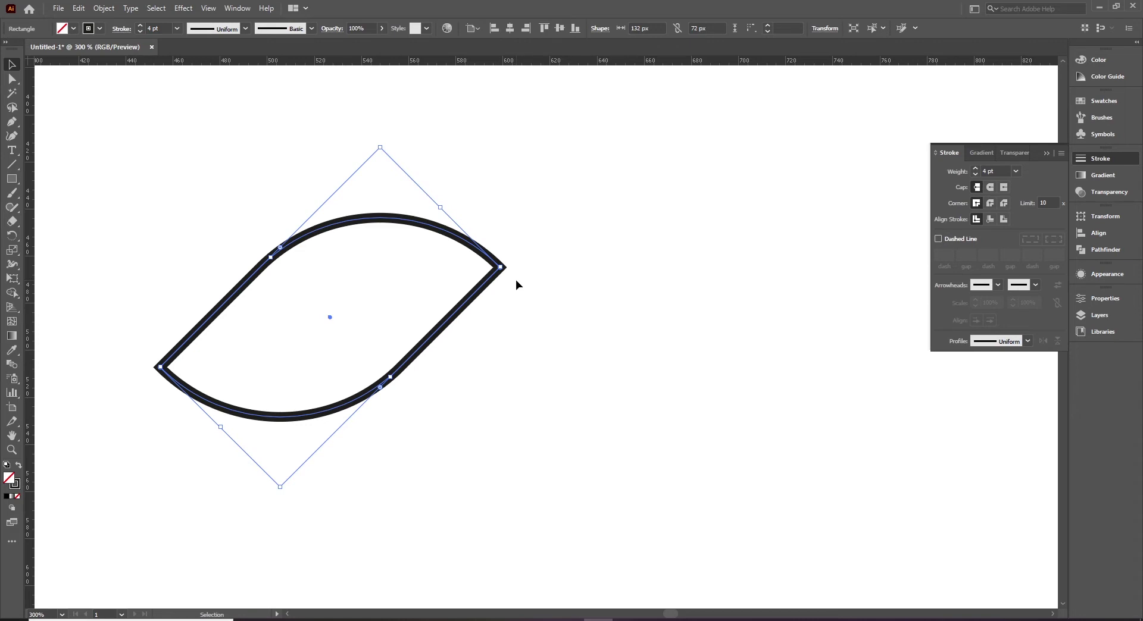
pyautogui.press('ctrl+y')
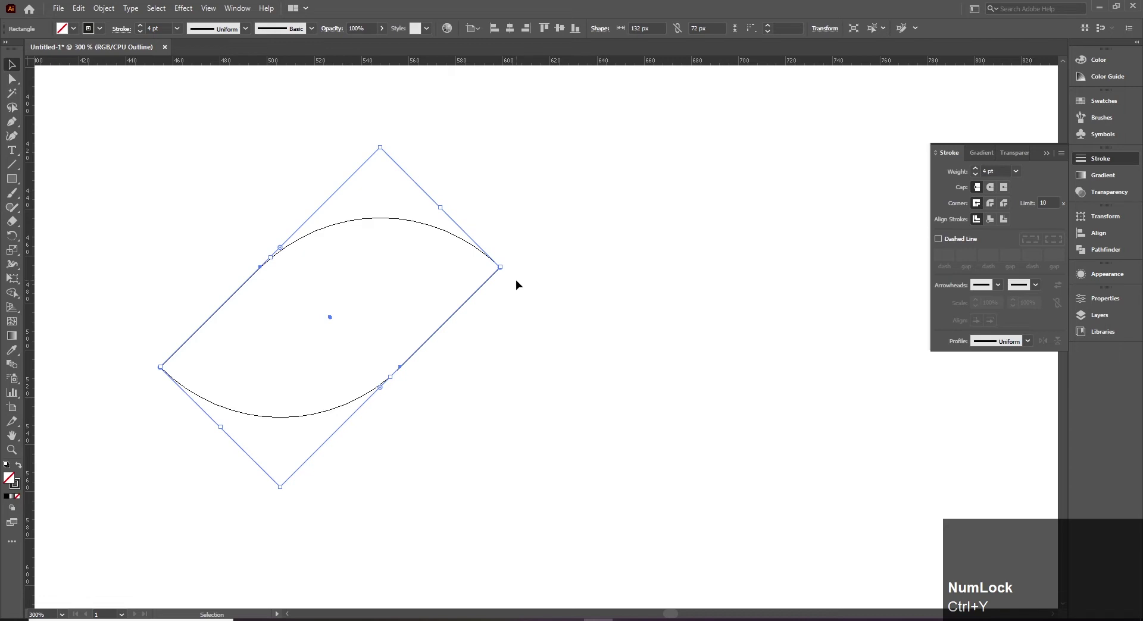
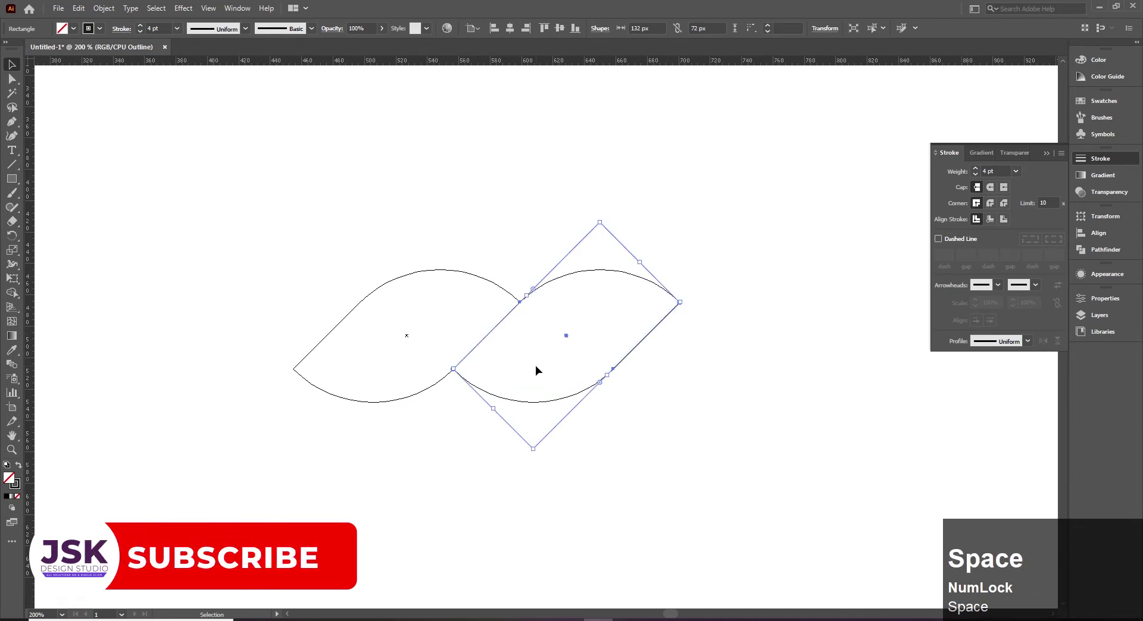
# Return to Preview view showing the duplicated overlapping leaves with thick strokes
pyautogui.press('ctrl+y')
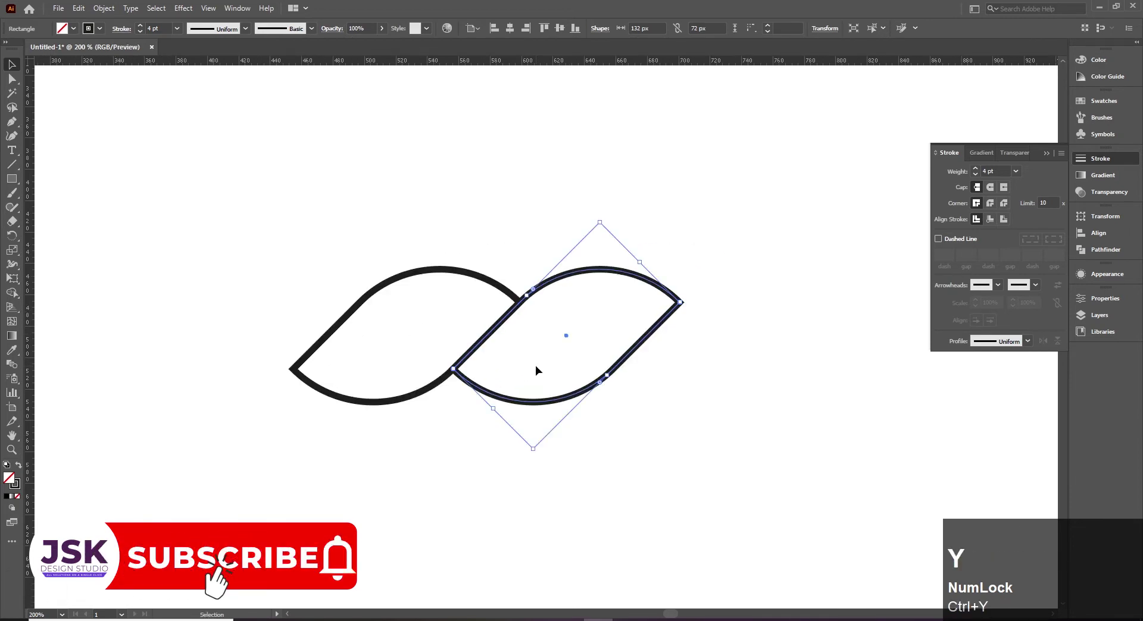
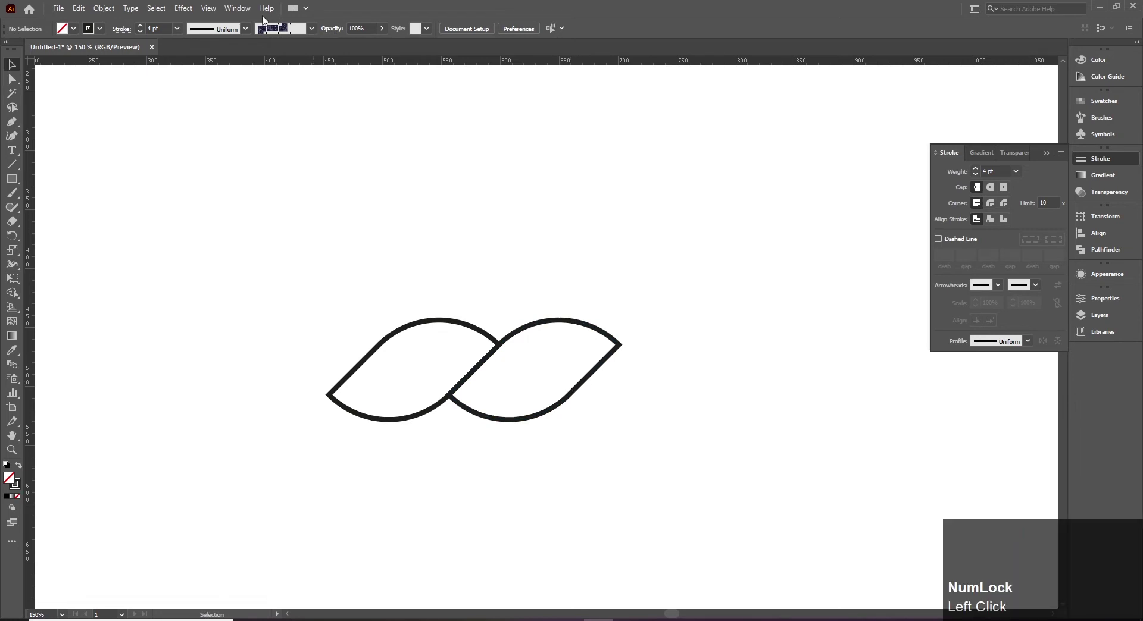
# Draw a square over the leaves' overlap in Outline view and select it with both leaves
pyautogui.click(211, 14)
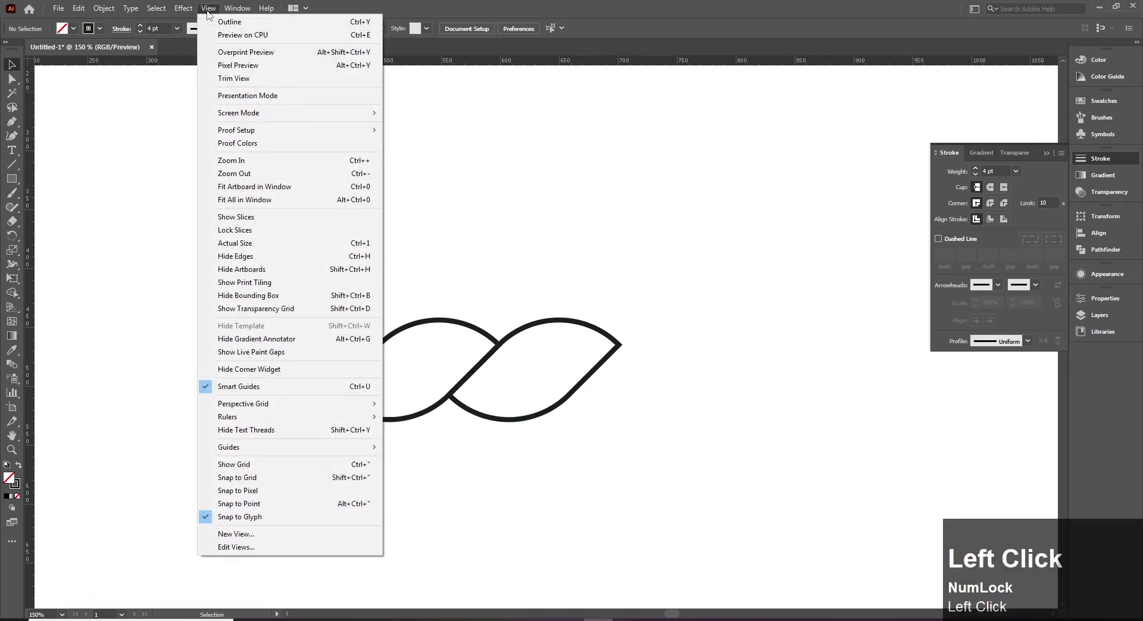
pyautogui.click(214, 9)
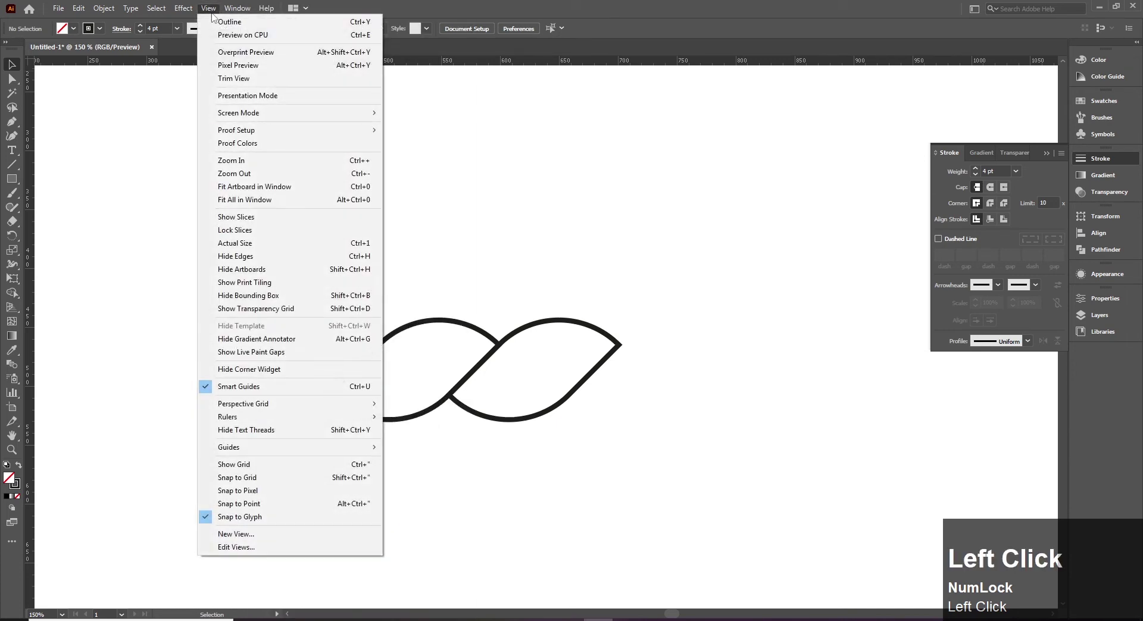
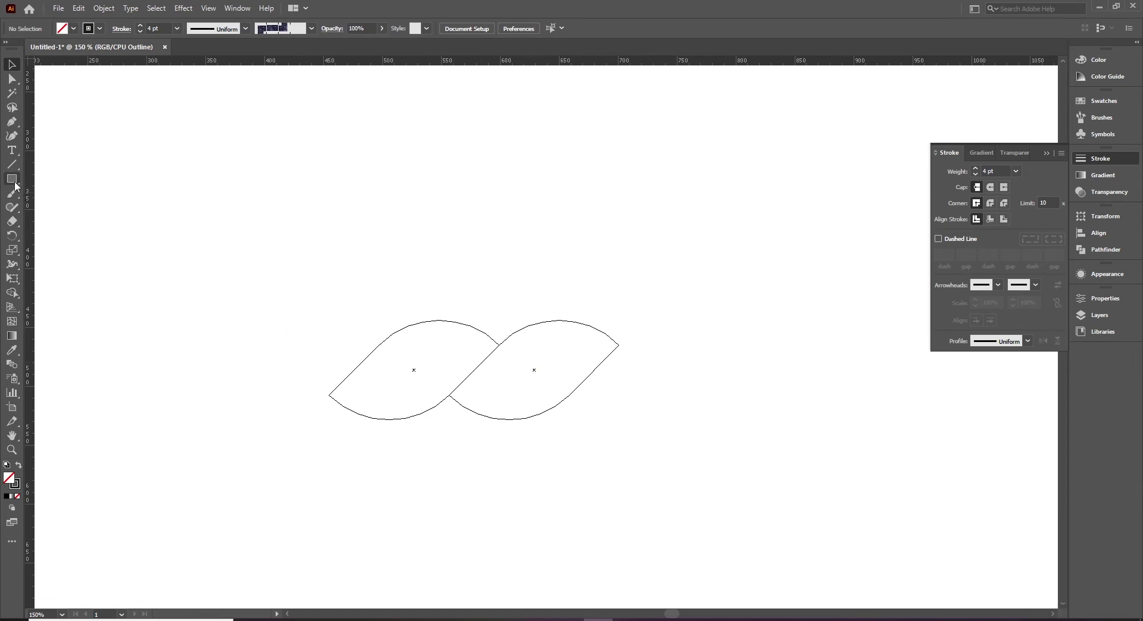
pyautogui.click(19, 186)
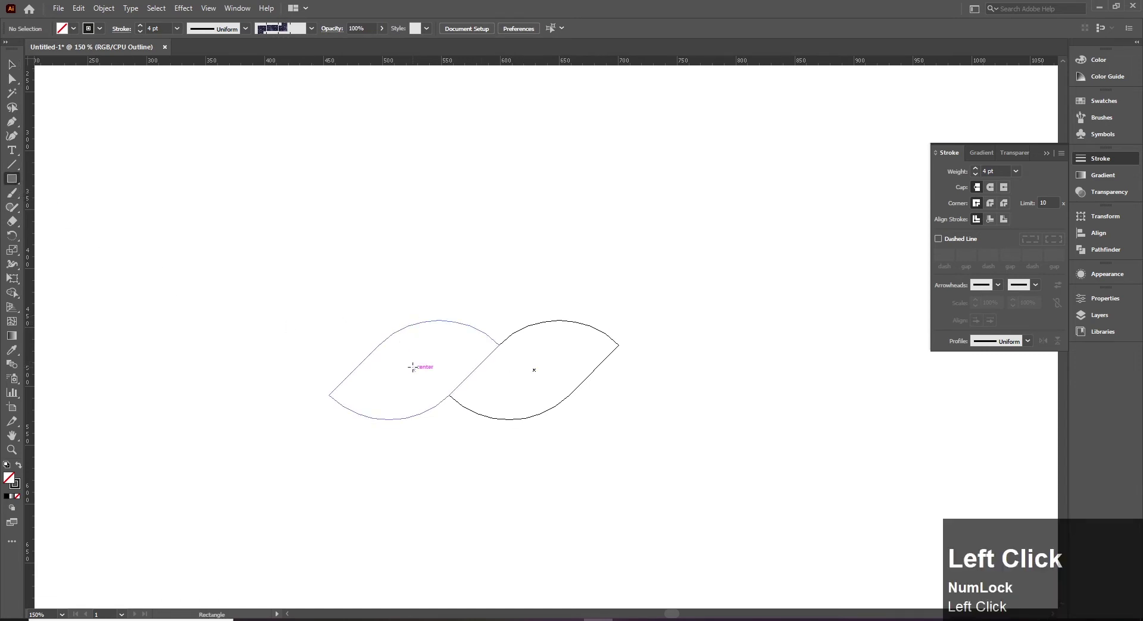
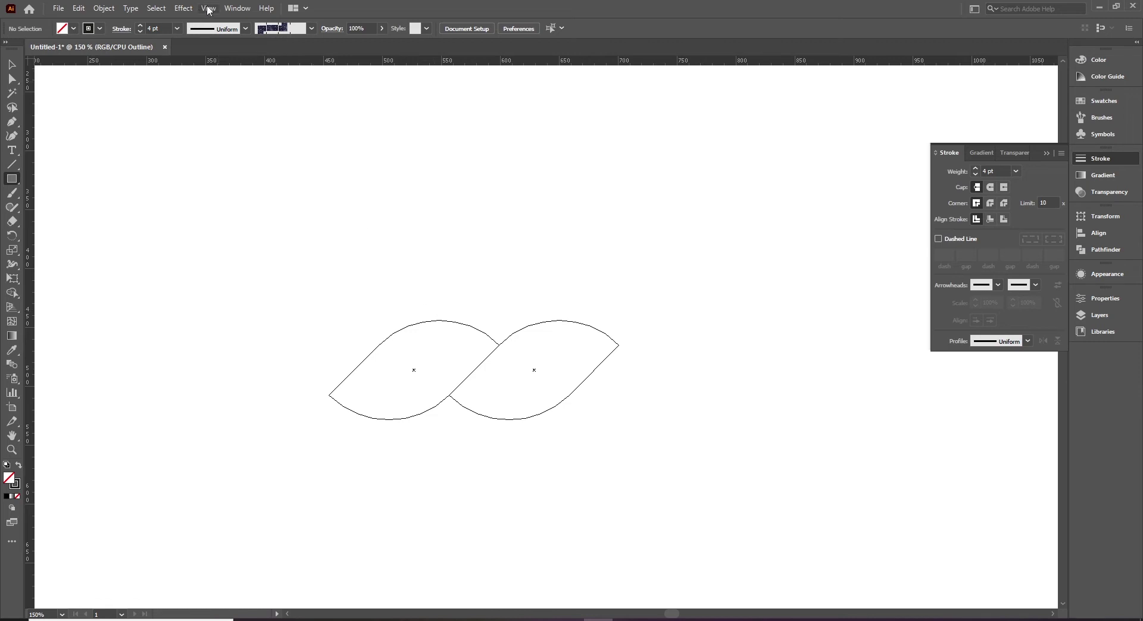
pyautogui.click(211, 11)
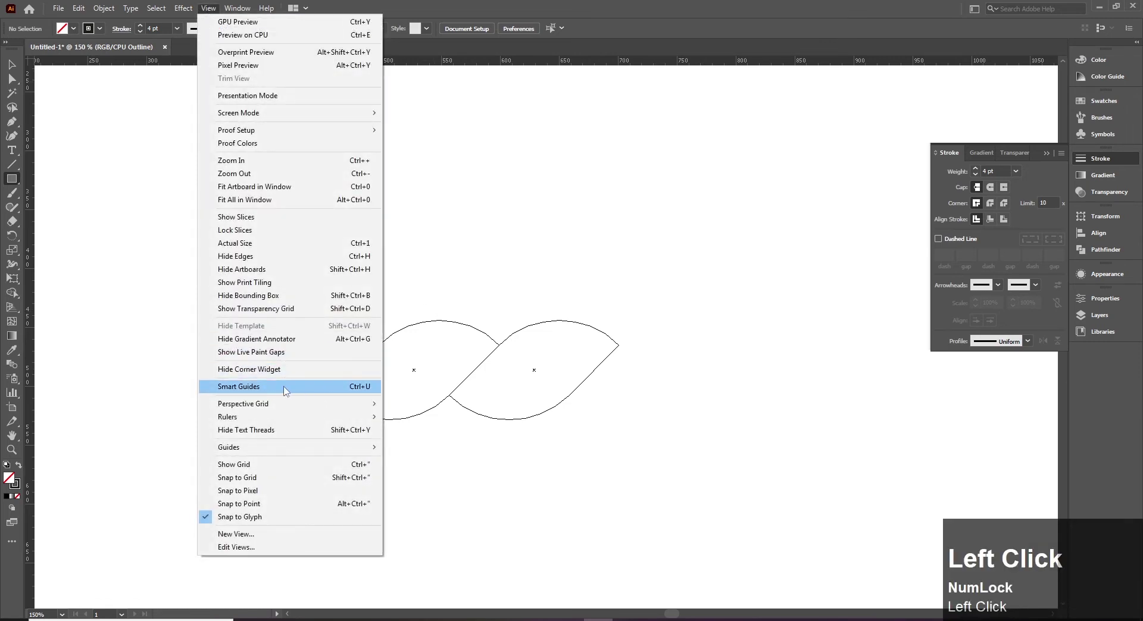
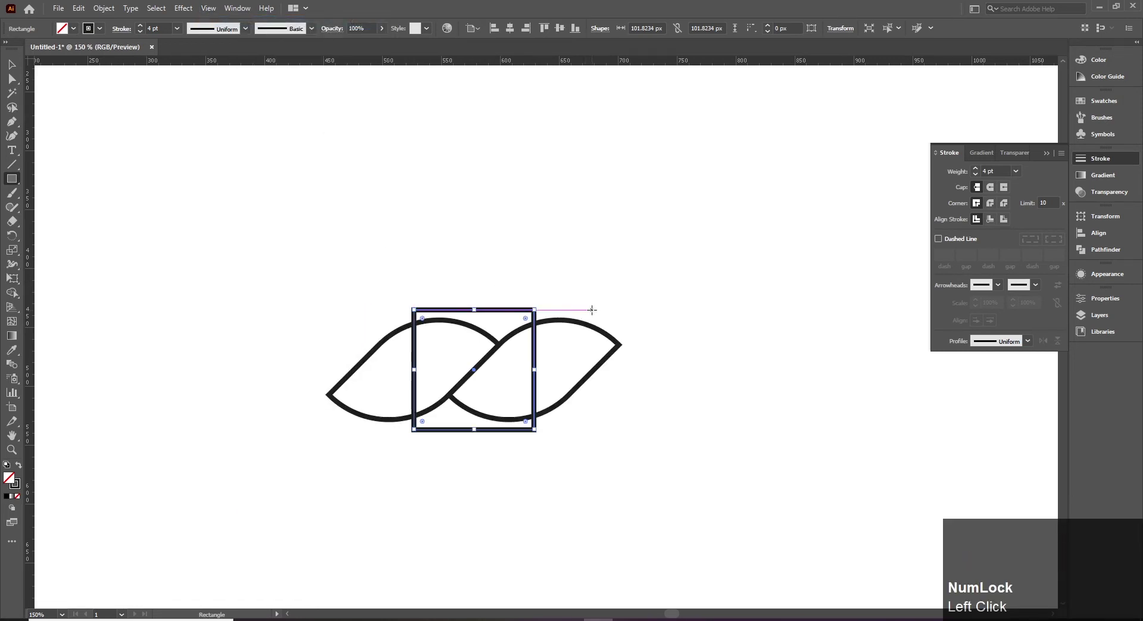
pyautogui.moveTo(20, 70); pyautogui.dragTo(110, 12)
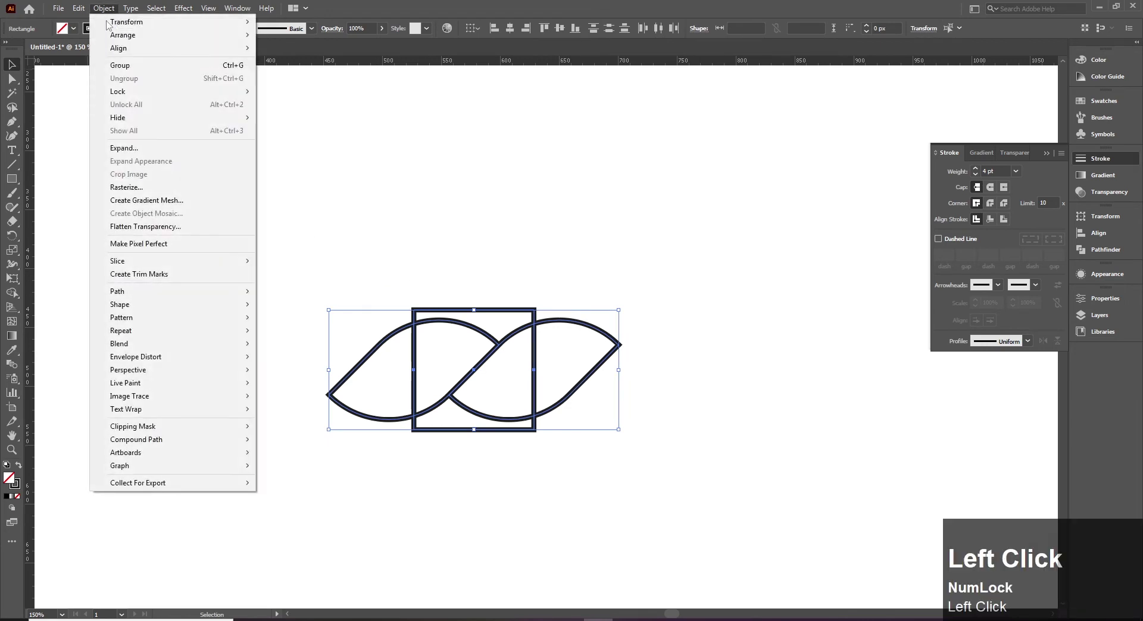
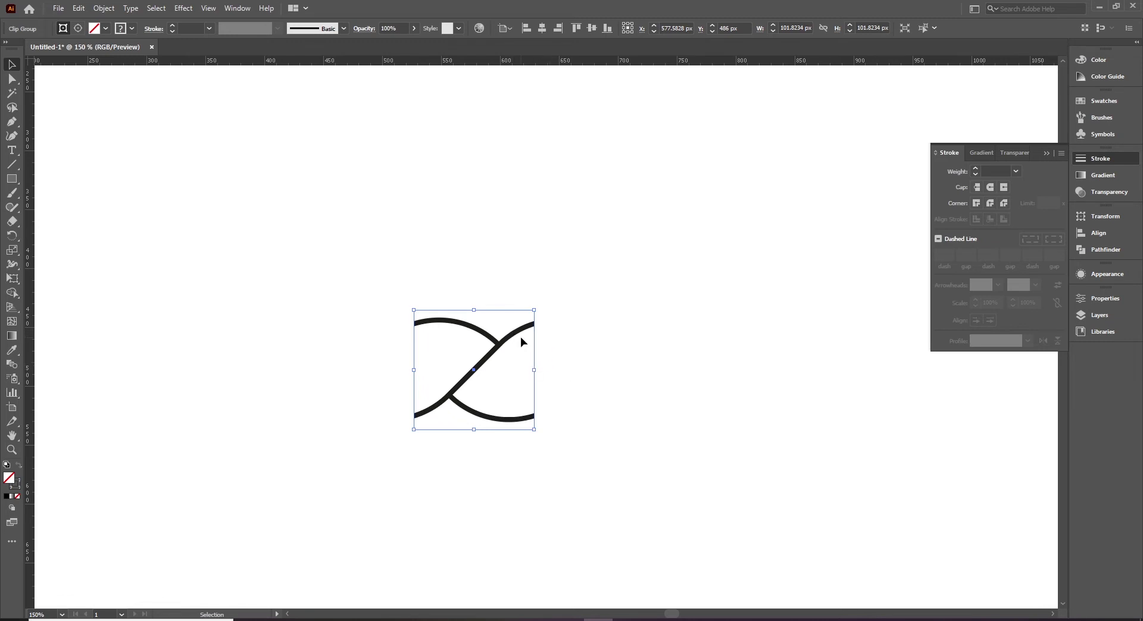
# Expand the clipped leaves' fill and stroke, then Pathfinder-merge them into one path
pyautogui.click(118, 12)
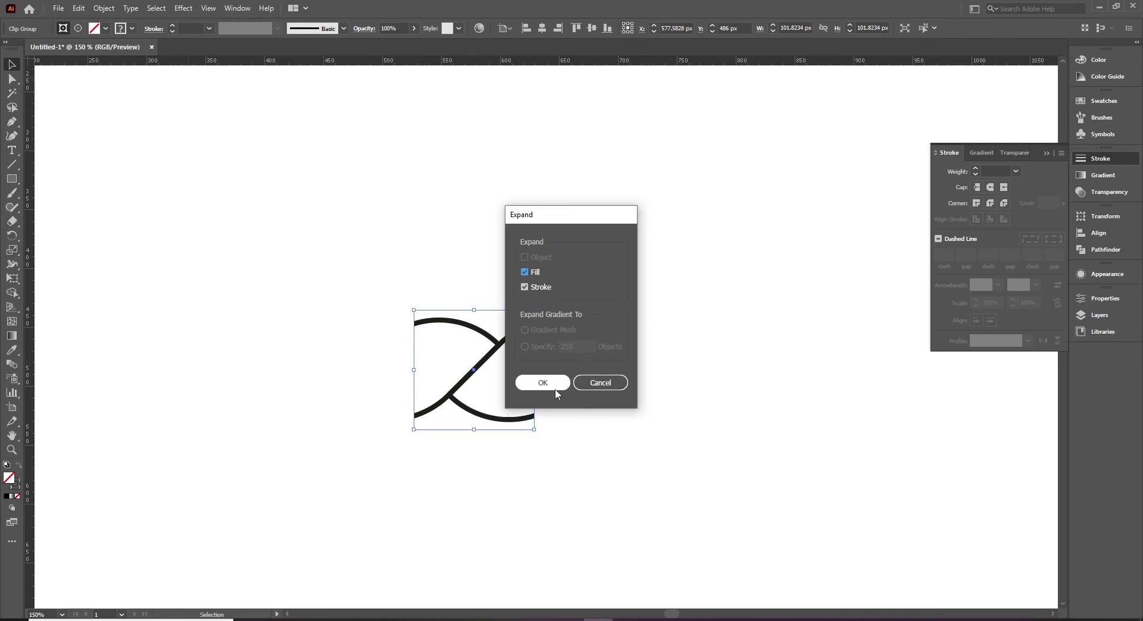
pyautogui.click(558, 386)
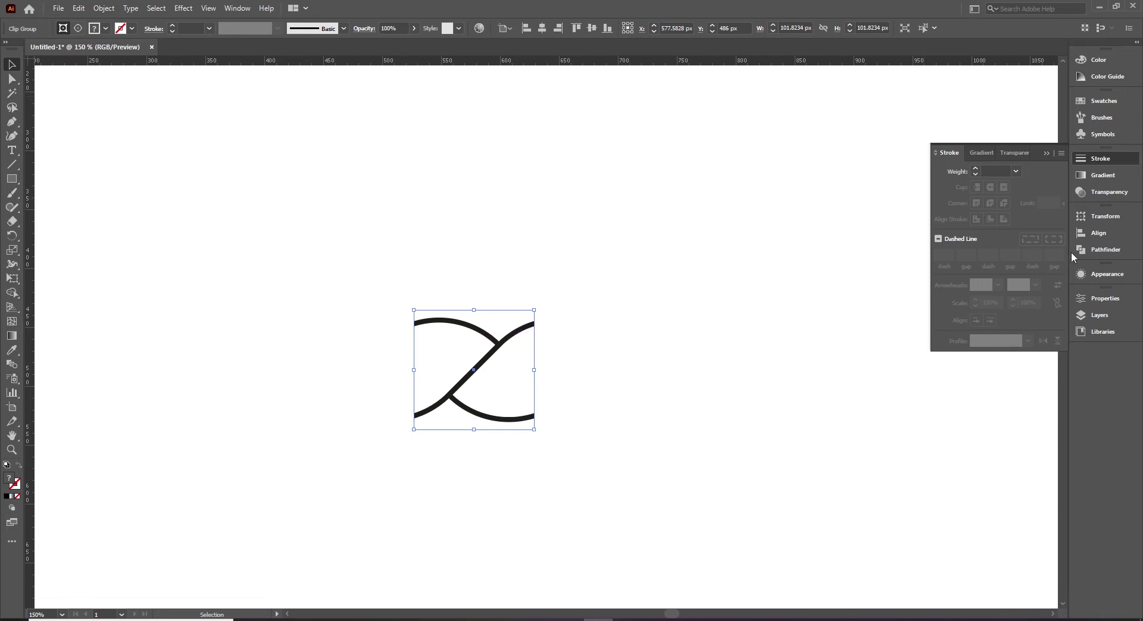
pyautogui.click(1098, 255)
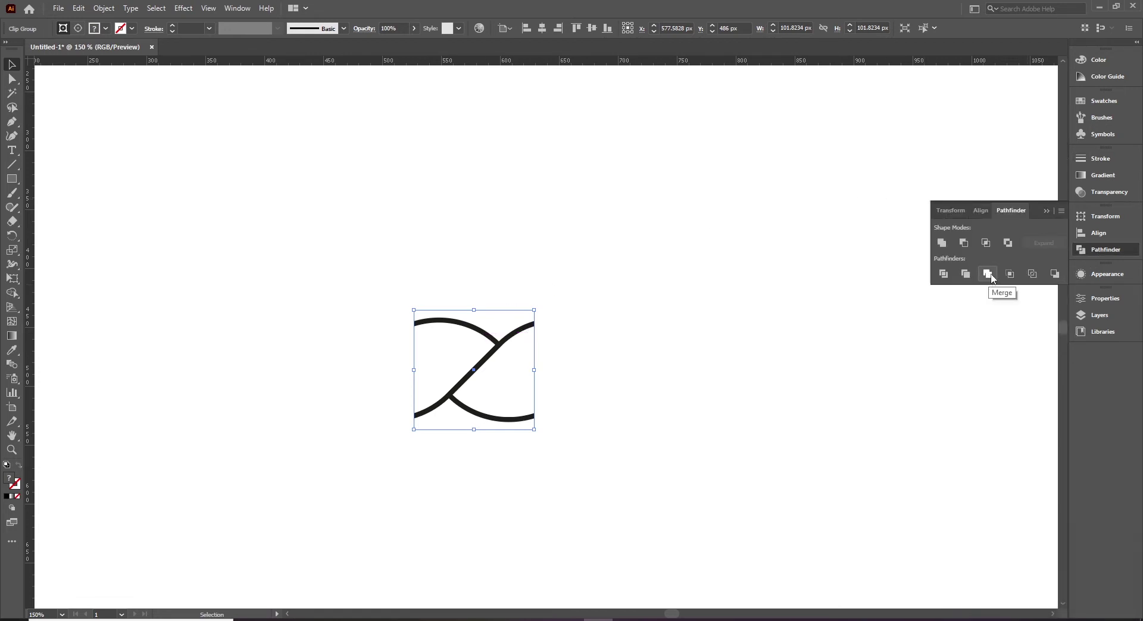
pyautogui.click(1098, 253)
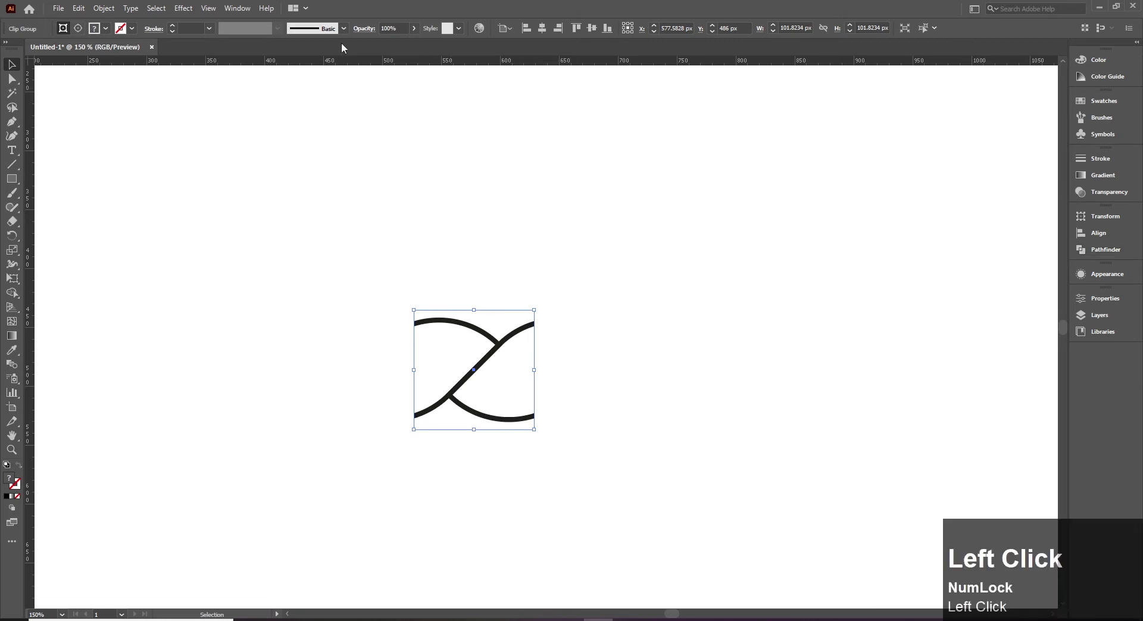
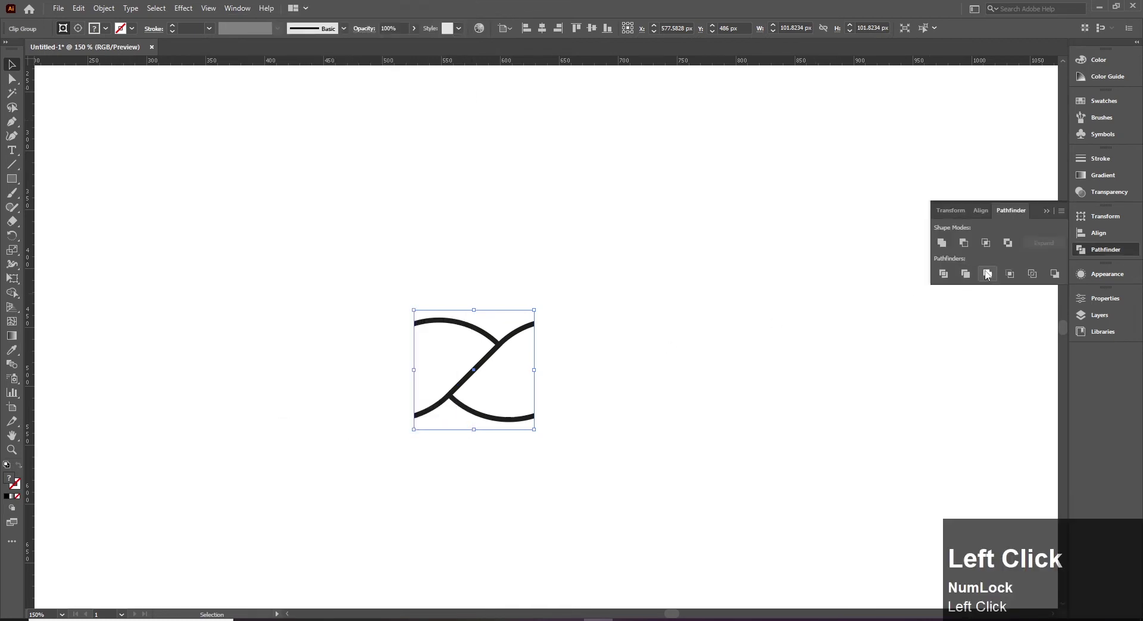
pyautogui.click(989, 274)
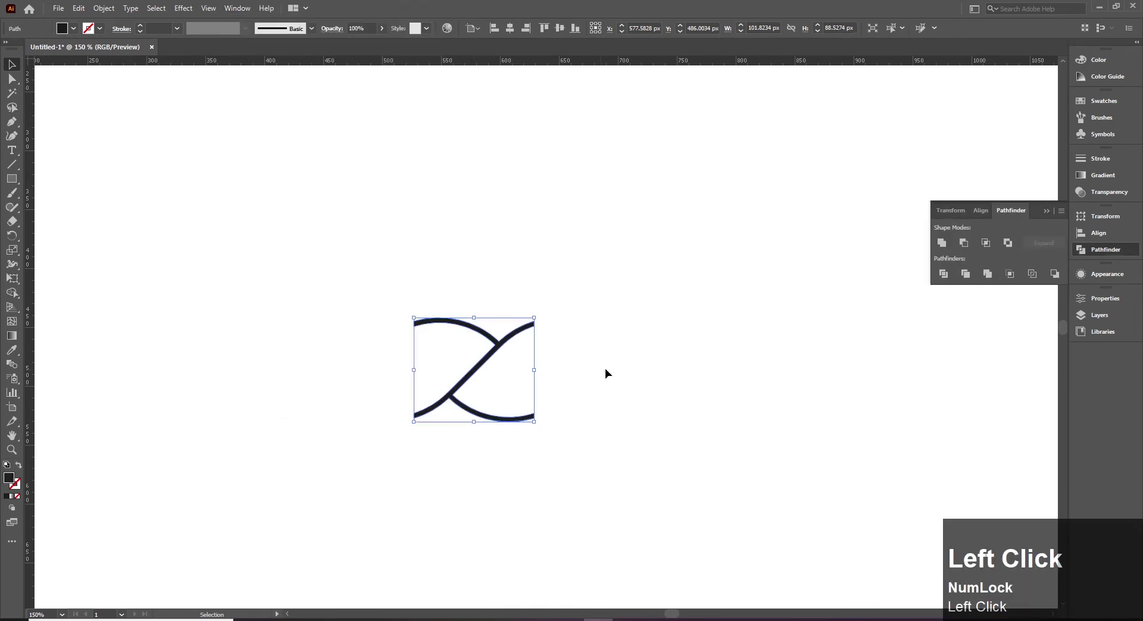
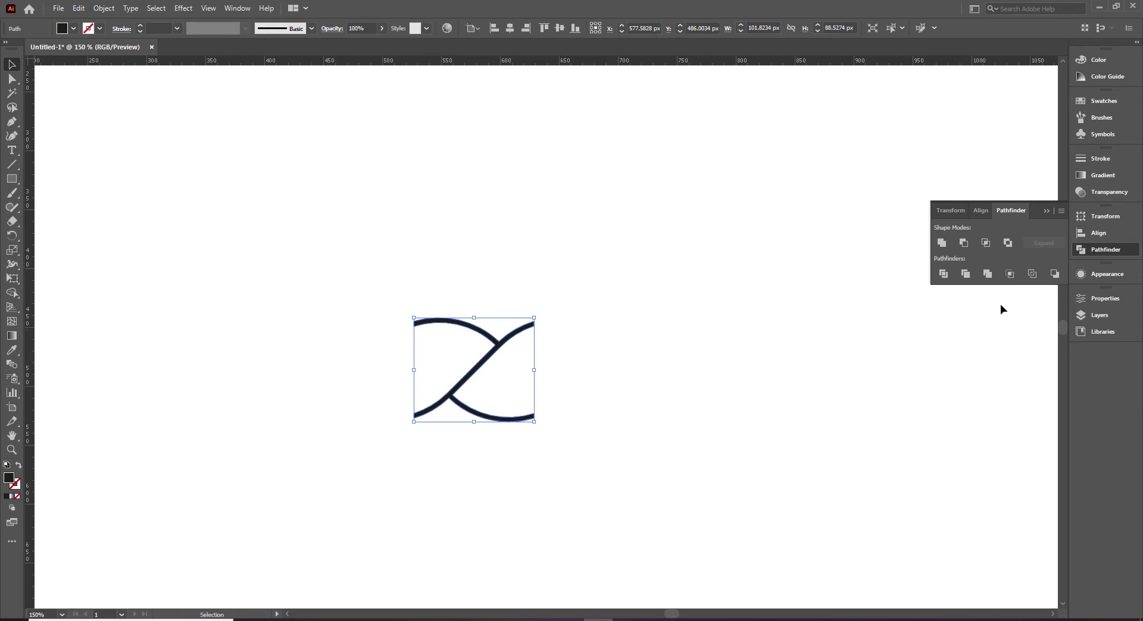
# Show the Brushes panel ready to receive the merged curve tile
pyautogui.click(1093, 255)
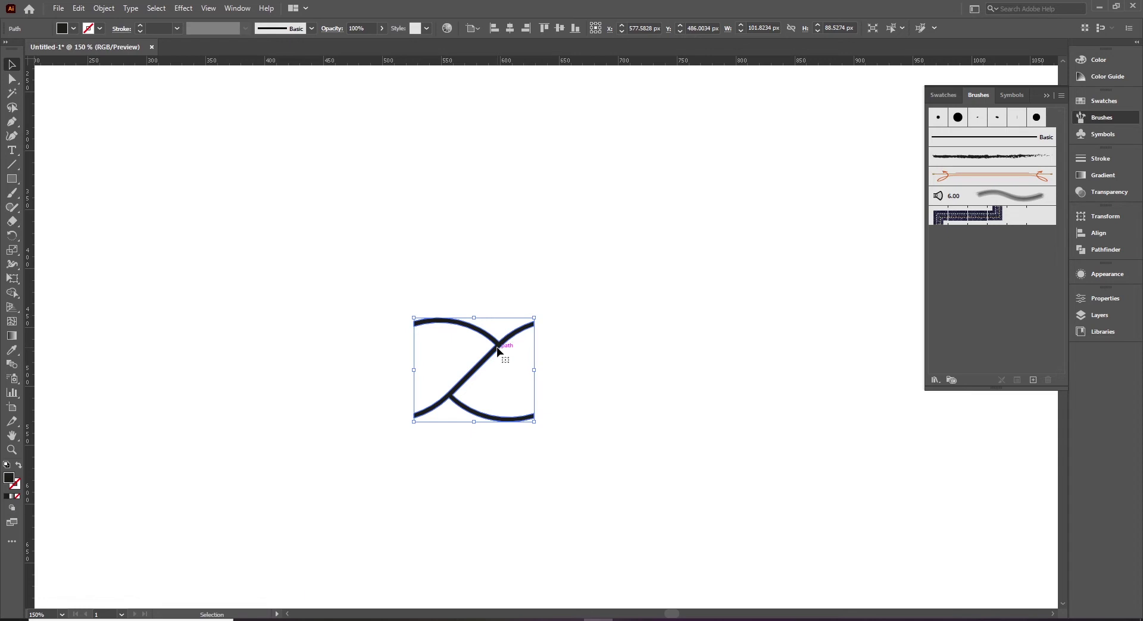
# Create a Pattern Brush from the tile with Tints colourization and an outer corner tile set
pyautogui.moveTo(499, 350); pyautogui.dragTo(466, 368)
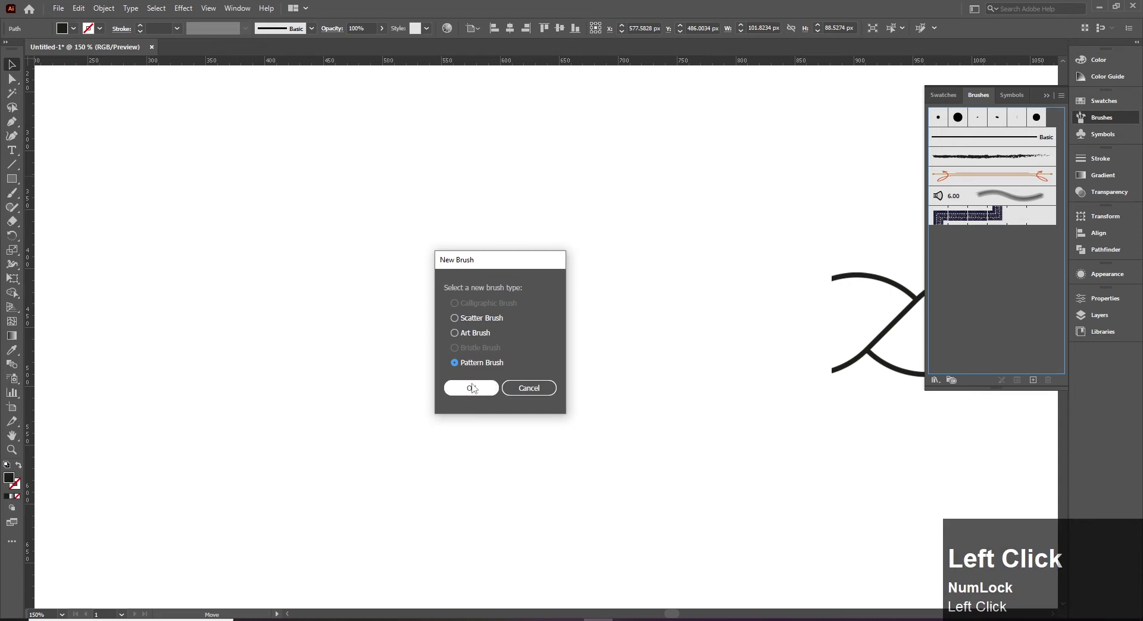
pyautogui.click(483, 393)
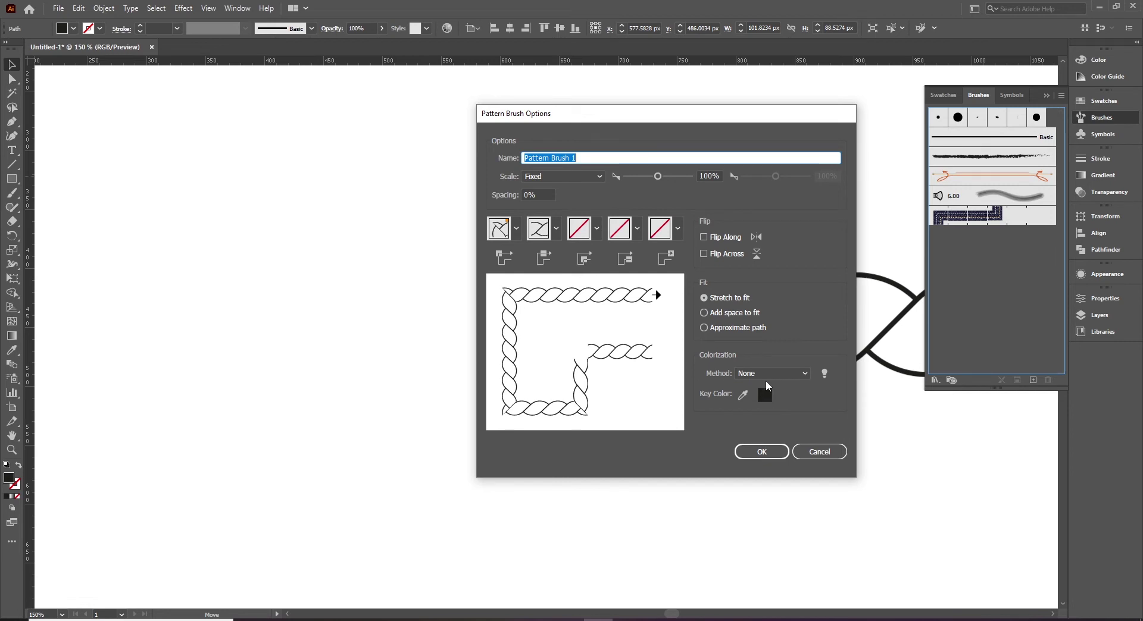
pyautogui.click(772, 376)
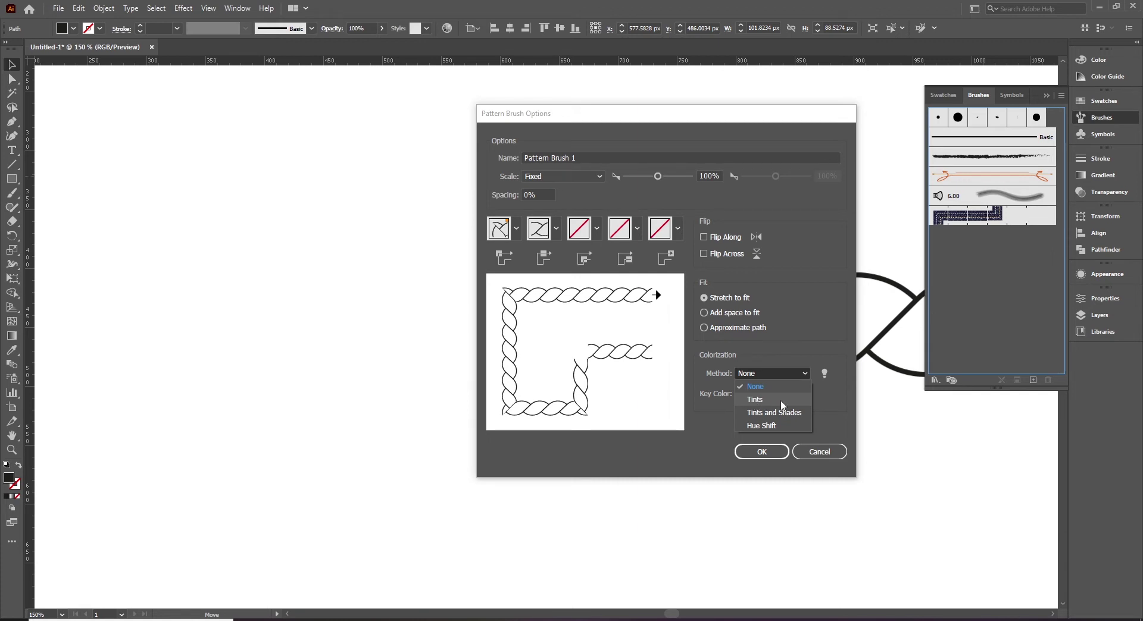
pyautogui.click(785, 405)
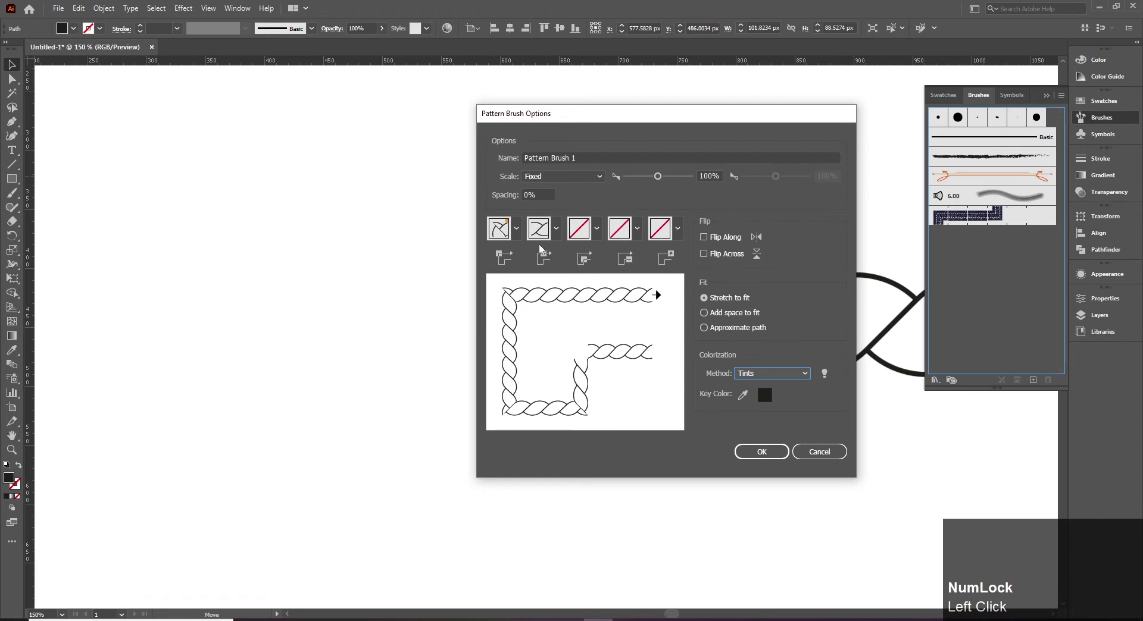
pyautogui.click(522, 232)
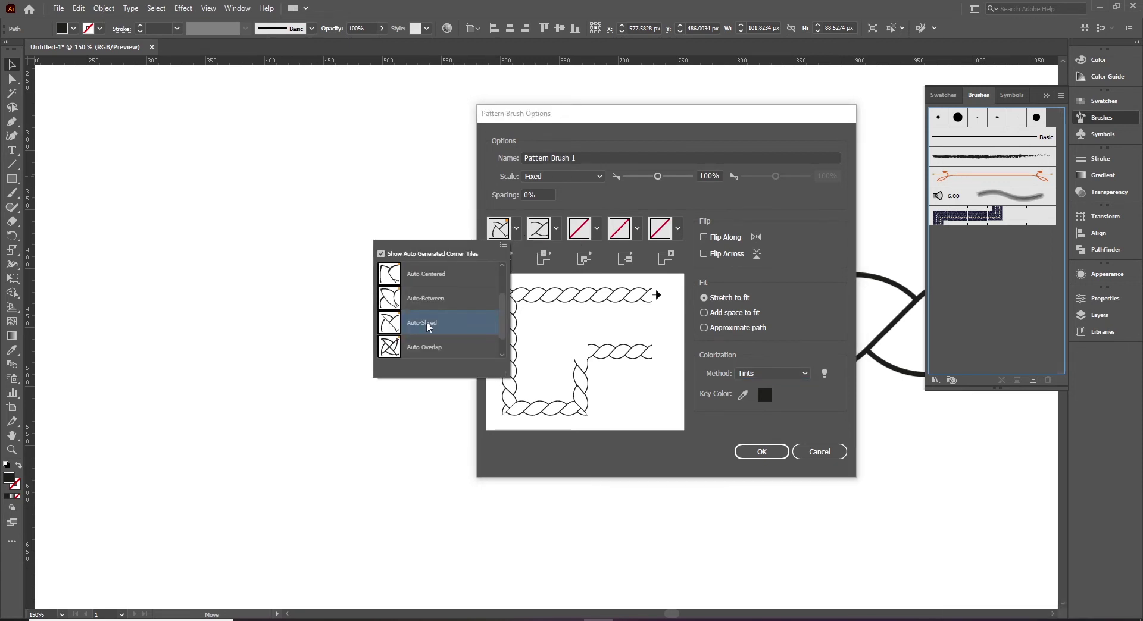
pyautogui.moveTo(506, 305); pyautogui.dragTo(407, 281)
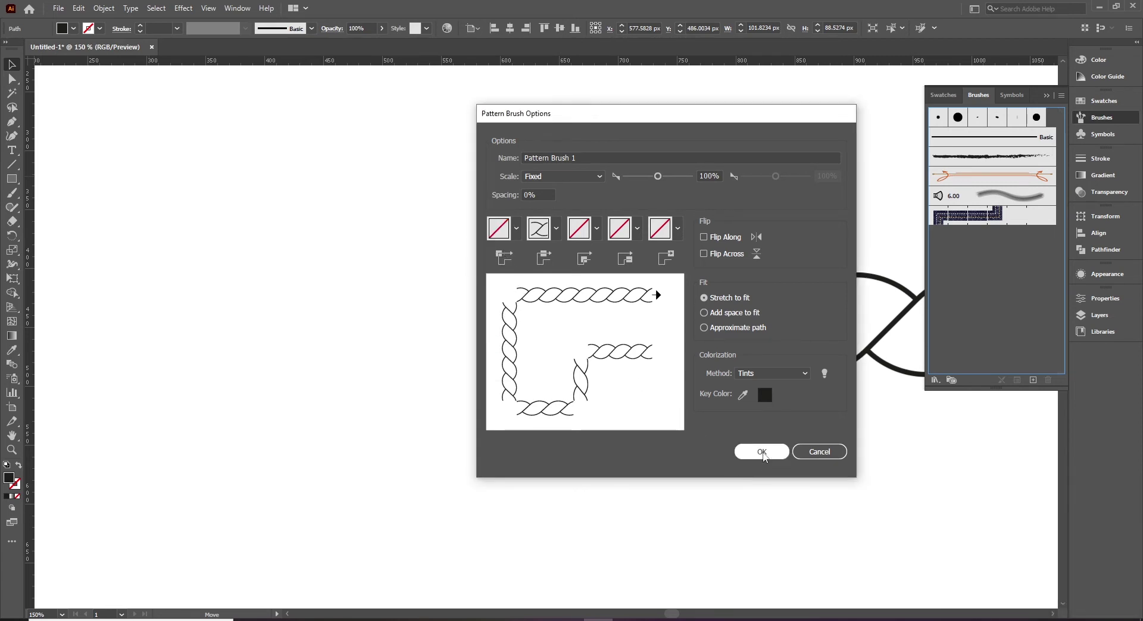
pyautogui.click(767, 457)
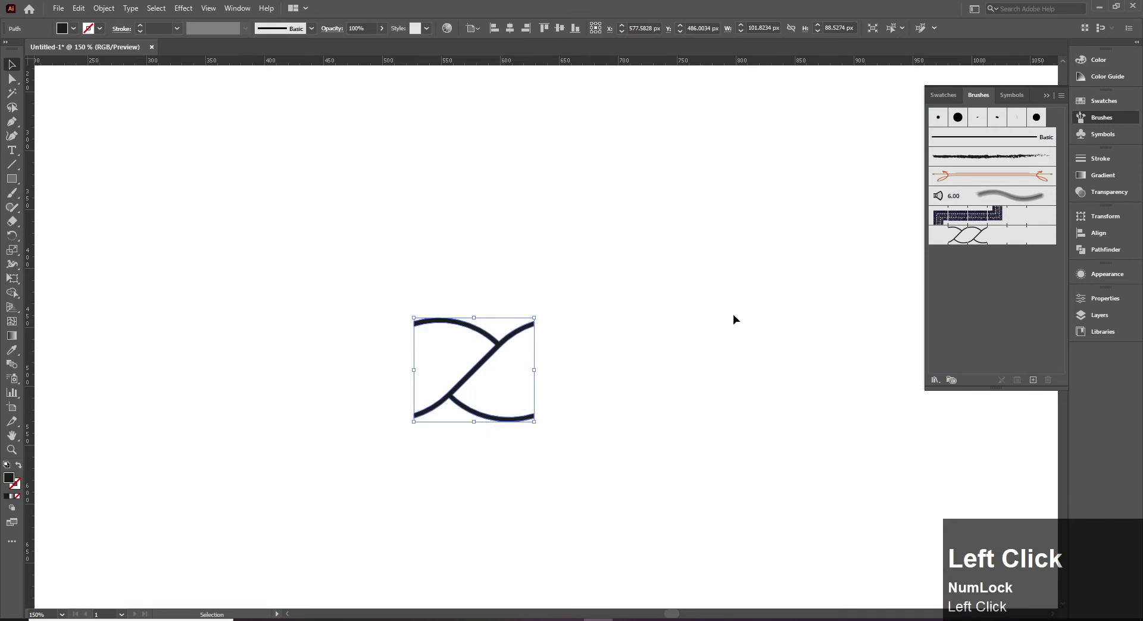
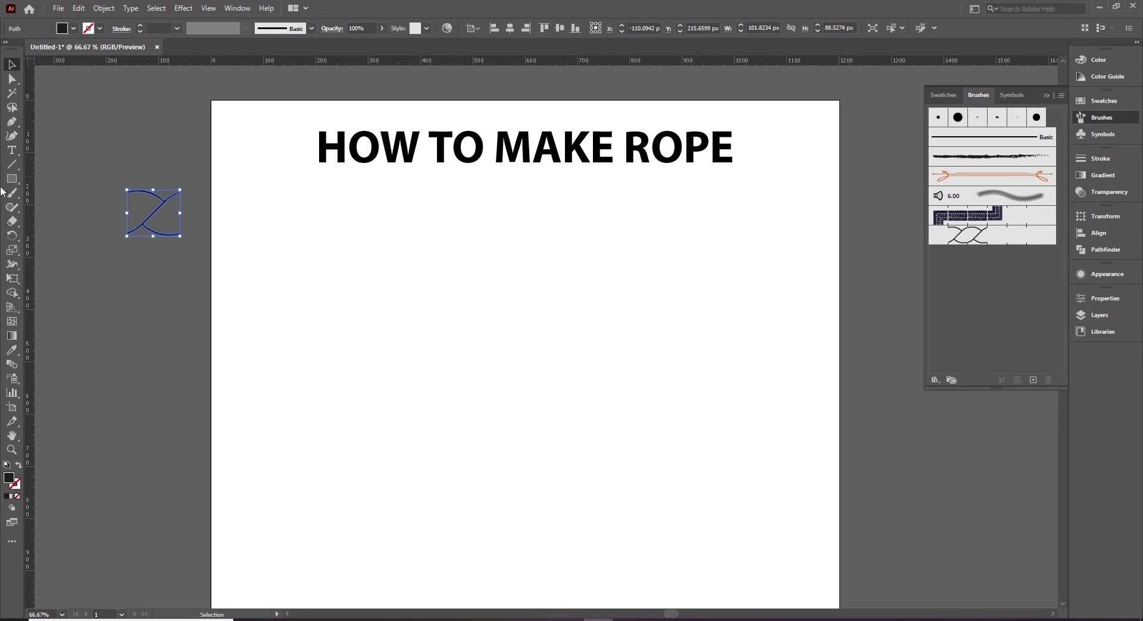
# Paint a long wavy rope stroke with the new pattern brush and deselect it
pyautogui.moveTo(16, 198); pyautogui.dragTo(98, 197)
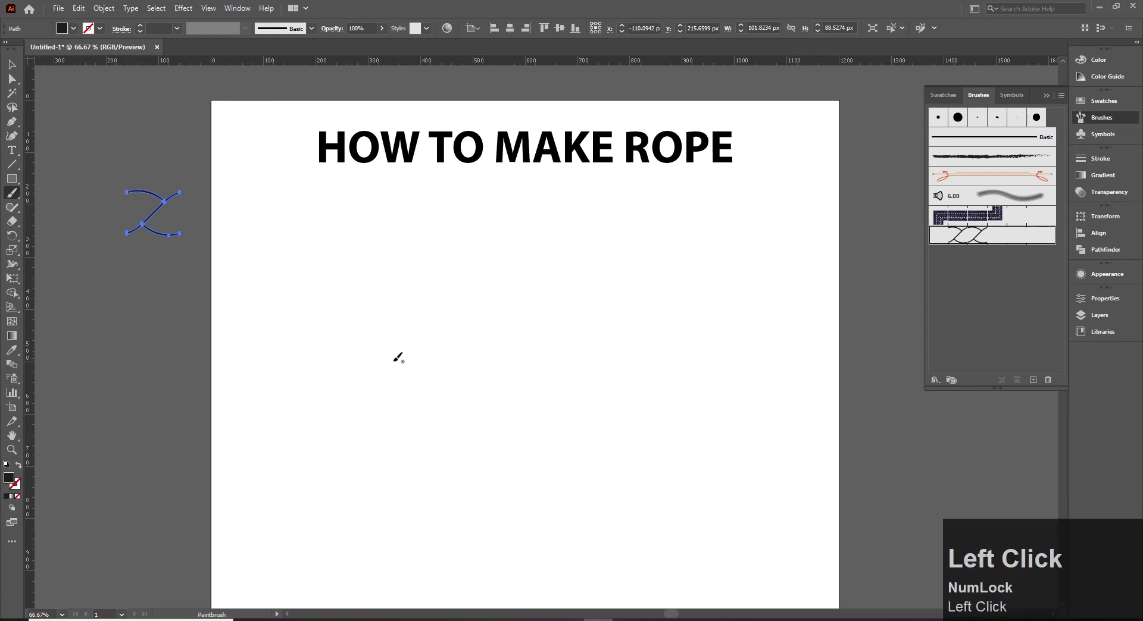
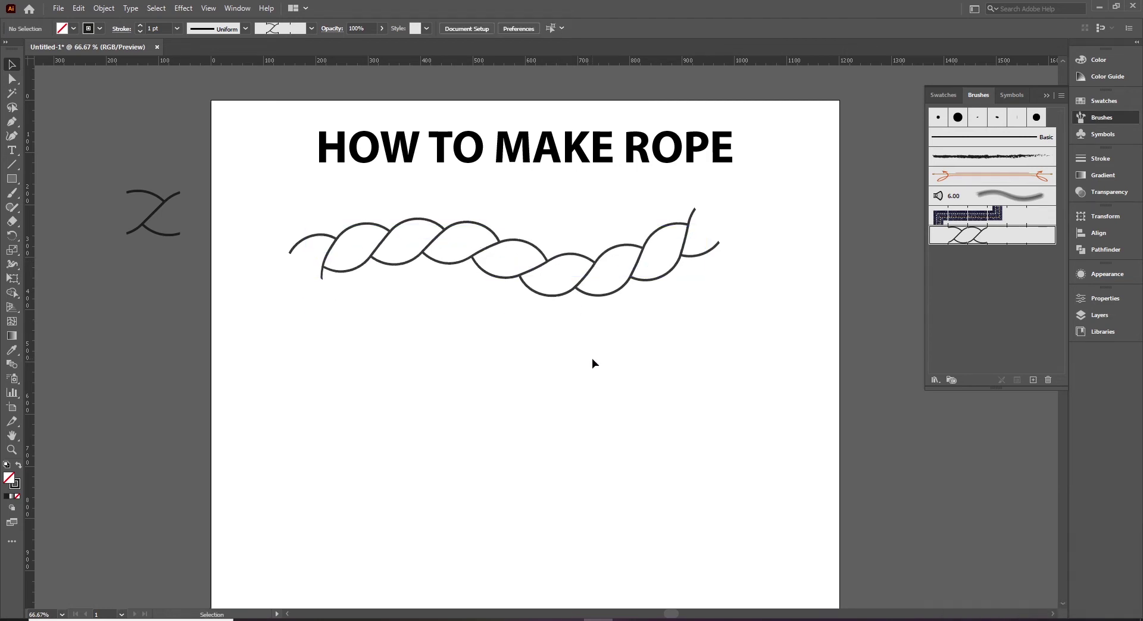
pyautogui.click(531, 382)
pyautogui.press('space')
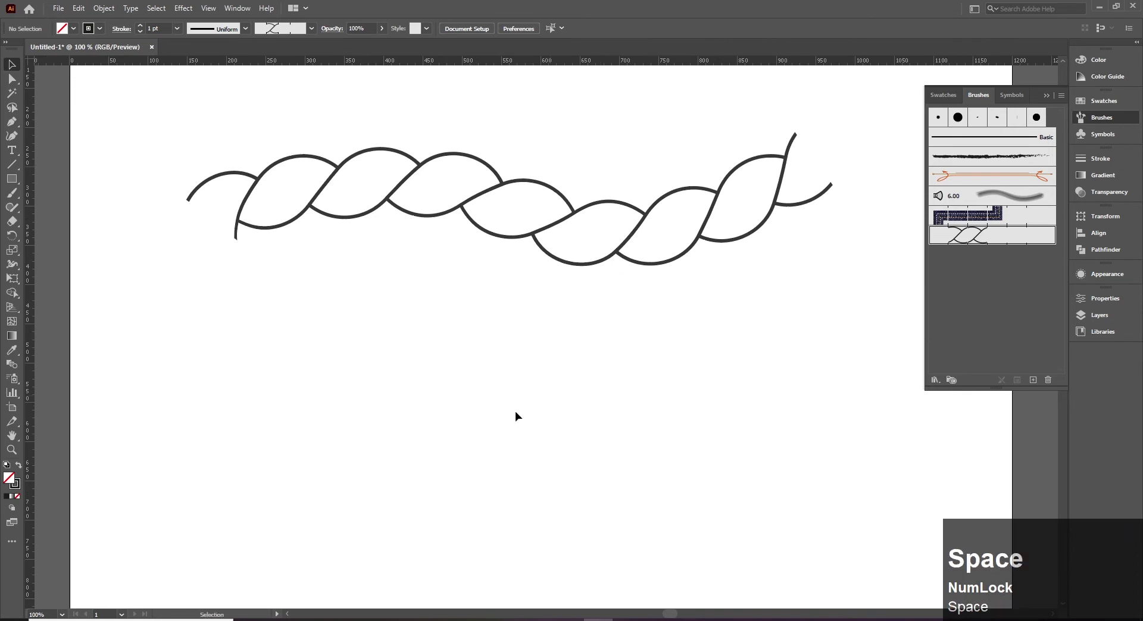
# Draw a rectangle below the rope and clear its stroke colour
pyautogui.click(21, 180)
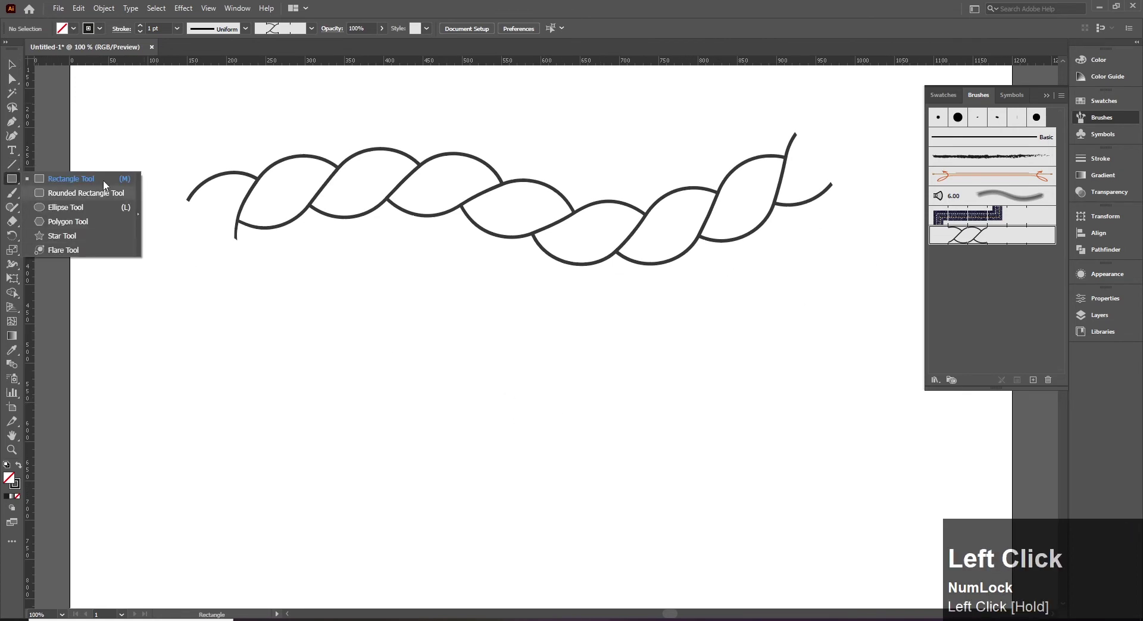
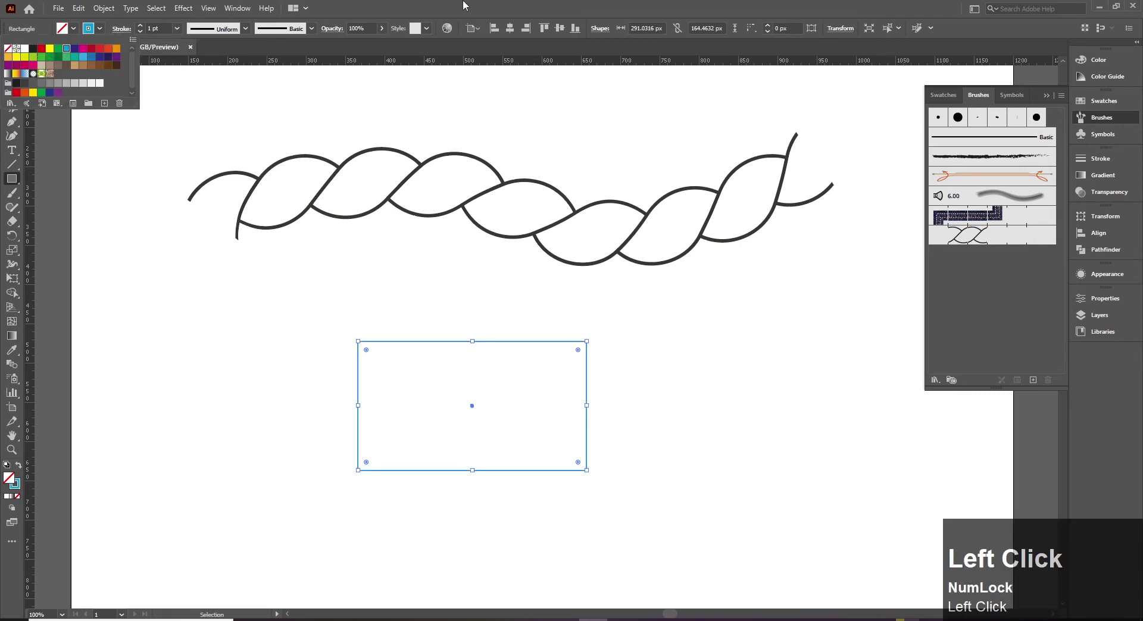
pyautogui.press('ctrl+z')
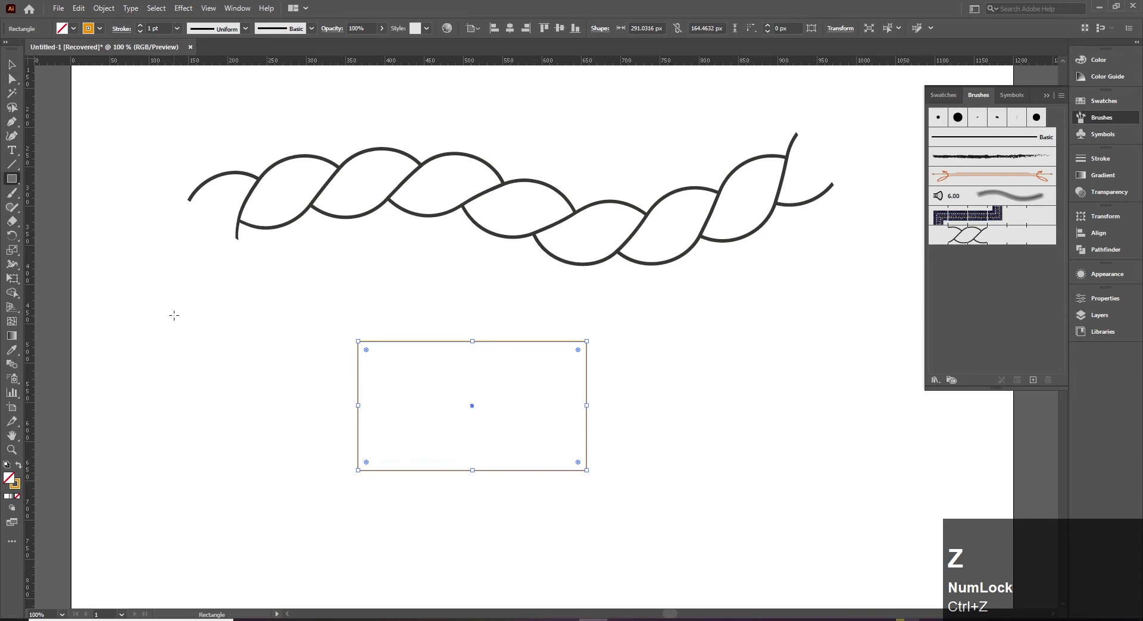
pyautogui.click(98, 33)
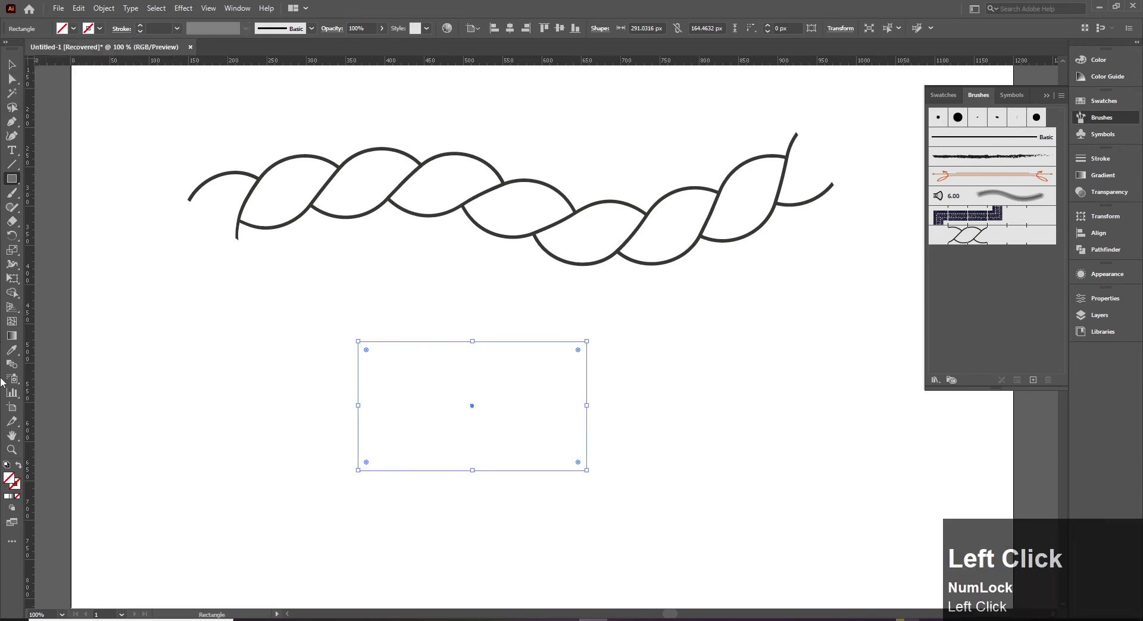
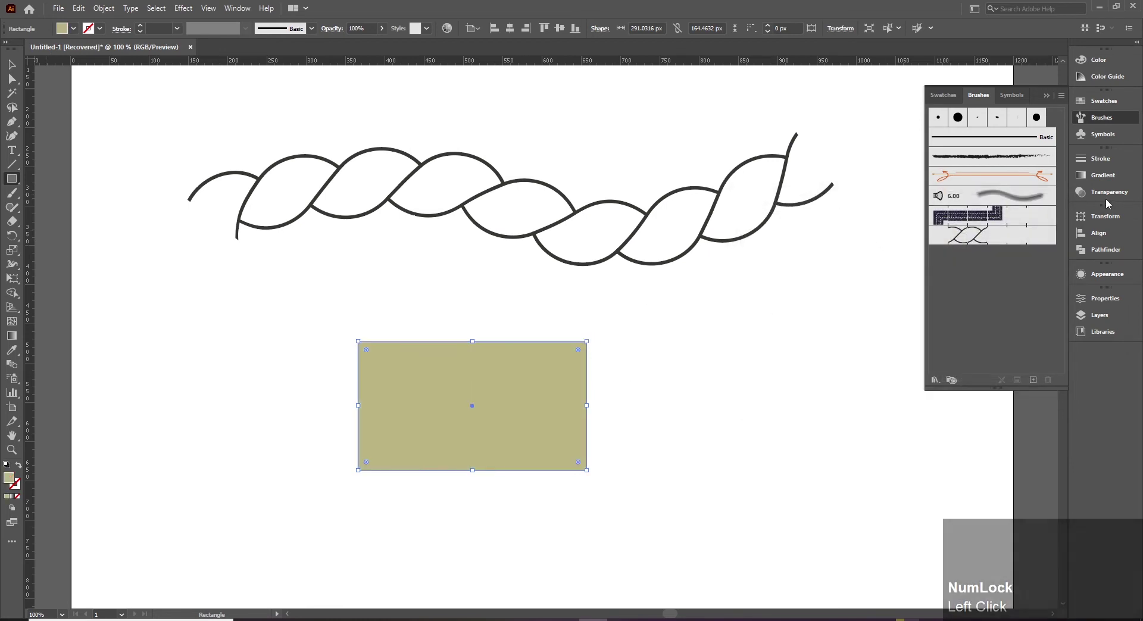
# Thicken the rectangle's orange stroke to 30 pt and add a second stroke layer
pyautogui.moveTo(1104, 275); pyautogui.dragTo(1015, 304)
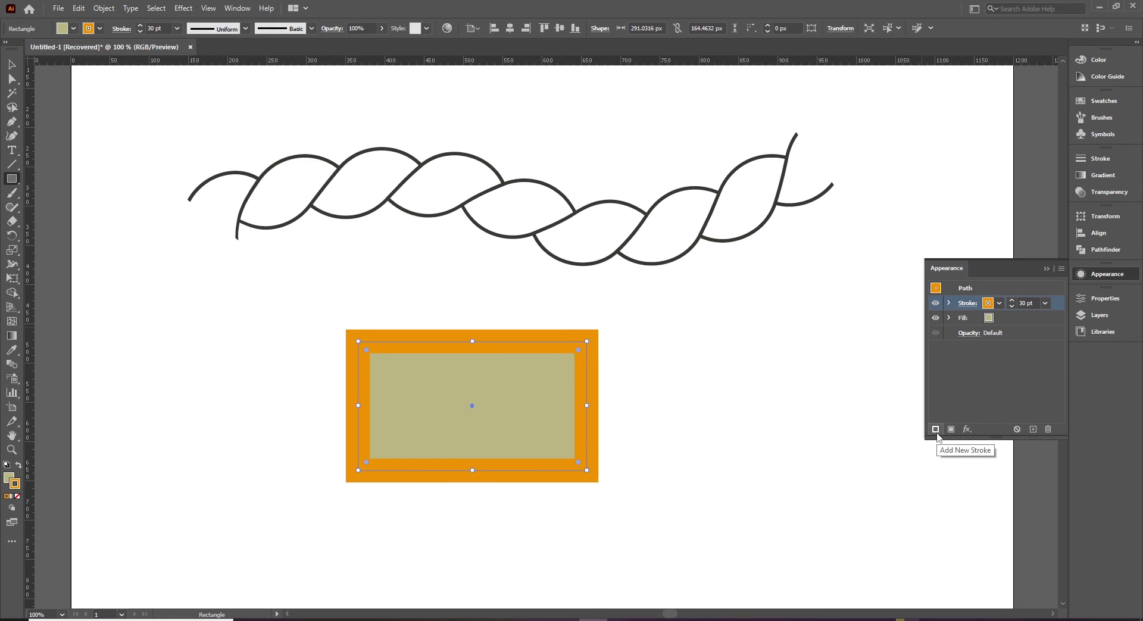
pyautogui.click(942, 435)
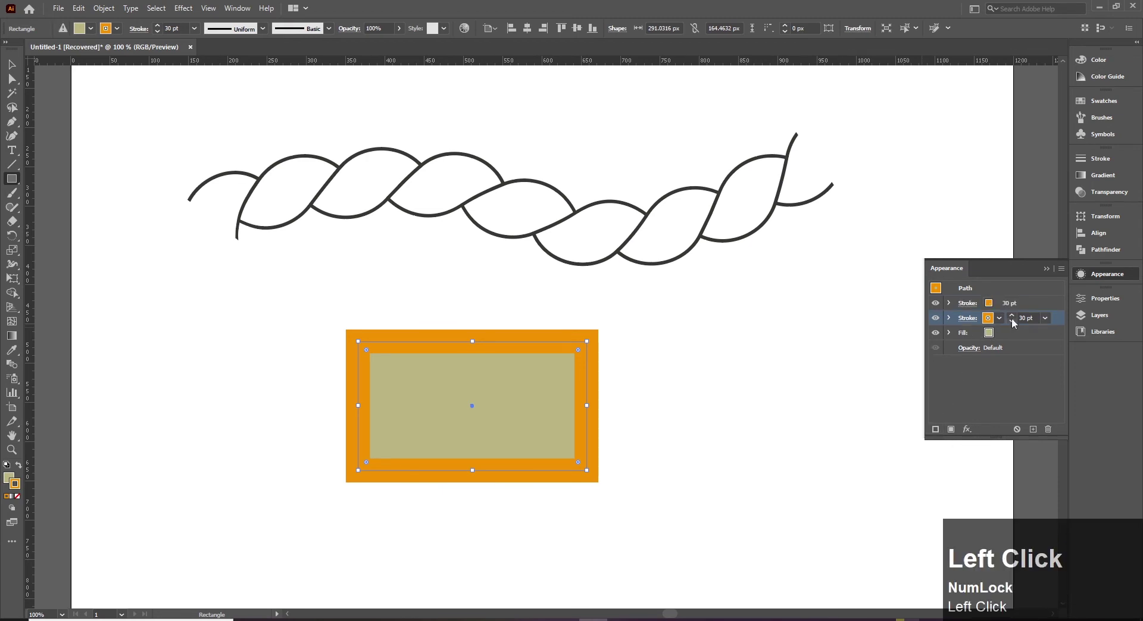
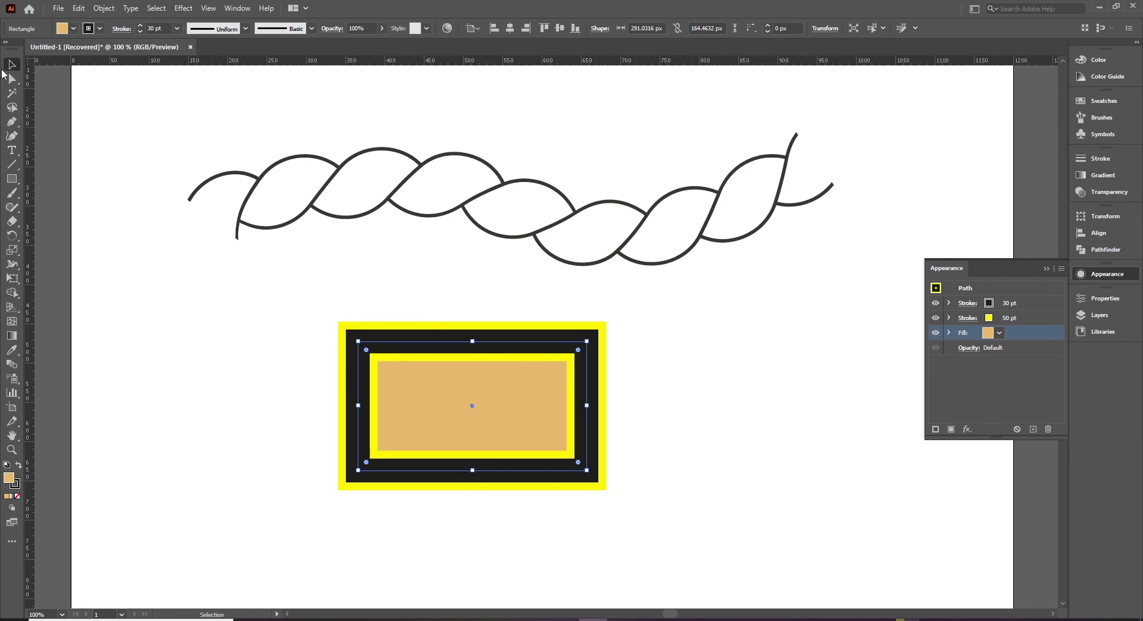
# Round opposite corners into a tan leaf and rotate it 45 degrees via Transform Each
pyautogui.moveTo(17, 82); pyautogui.dragTo(643, 407)
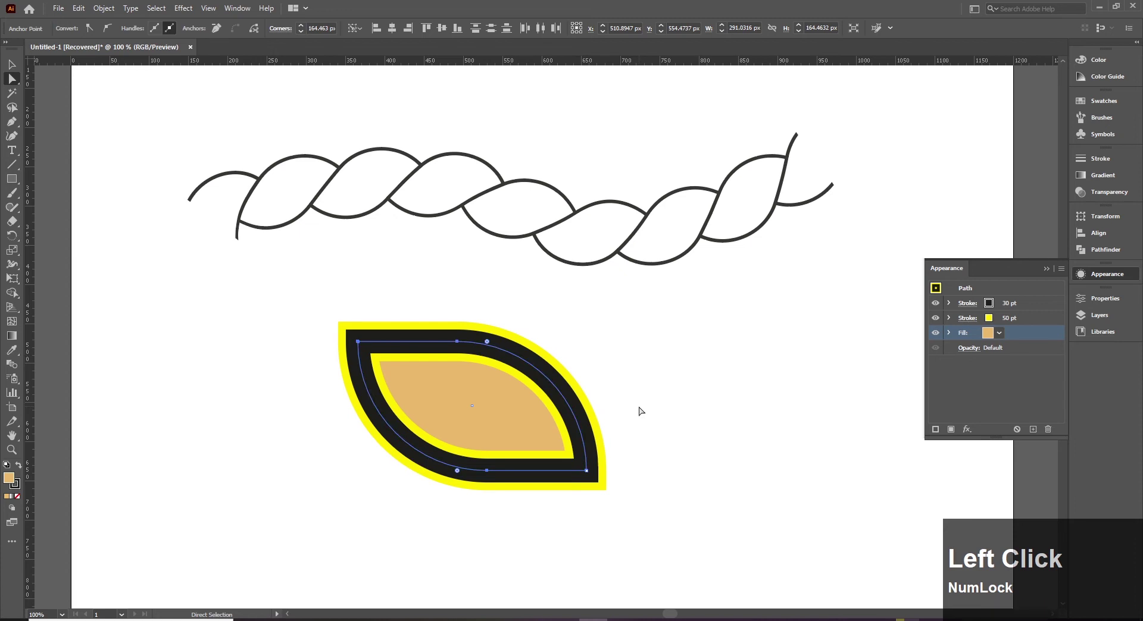
pyautogui.click(20, 70)
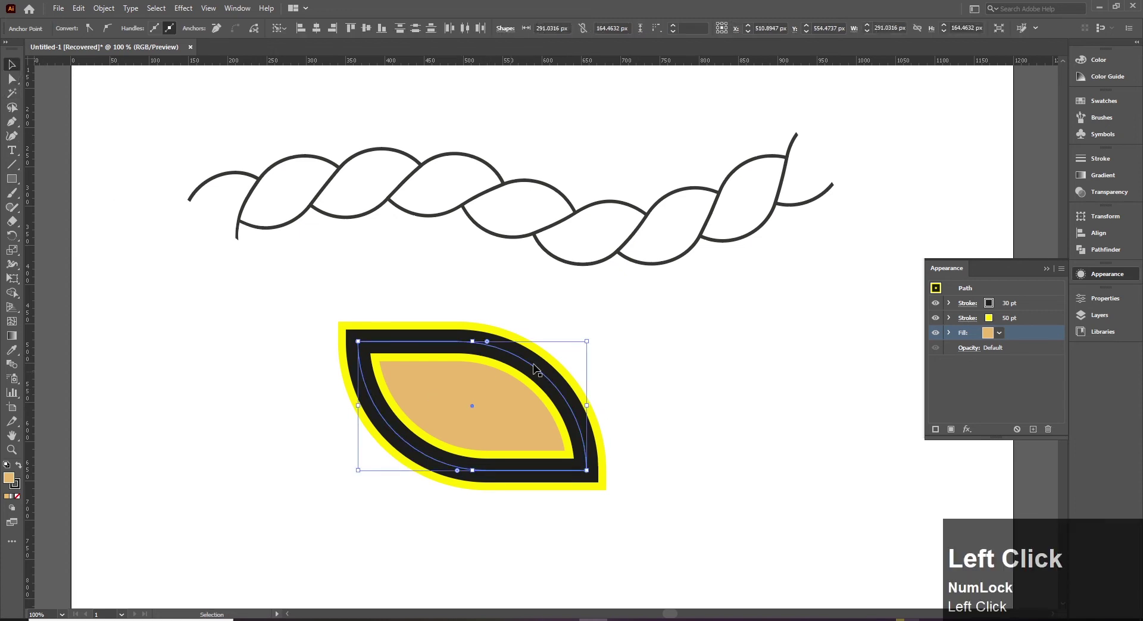
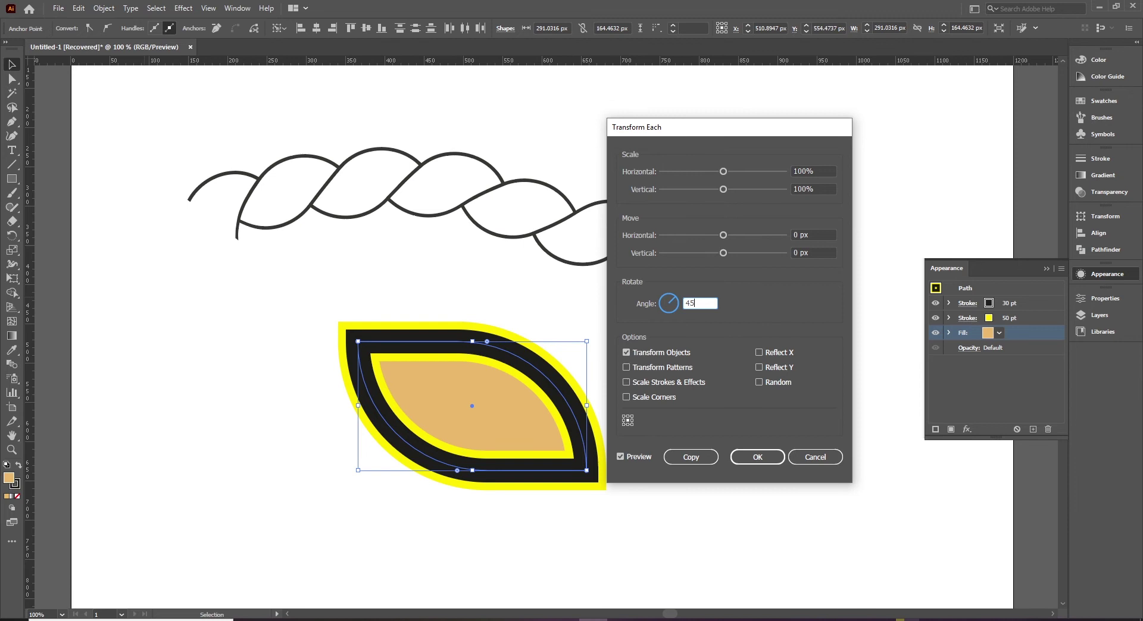
pyautogui.click(768, 459)
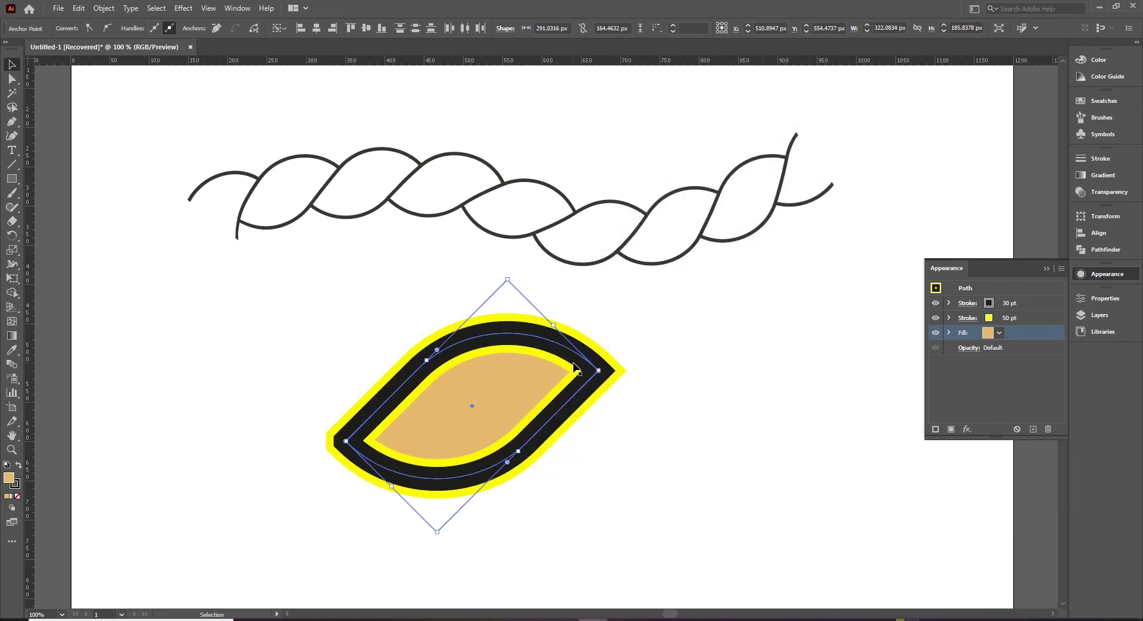
# In Outline view, place a rectangle over the duplicated leaves' crossing, then return to colour preview
pyautogui.click(210, 8)
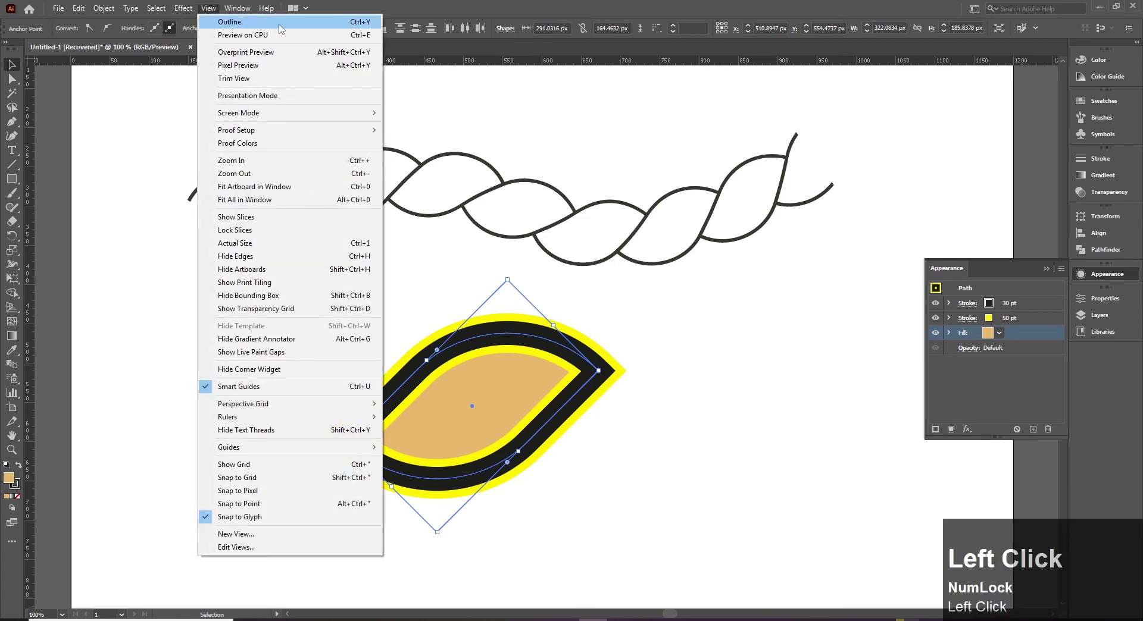
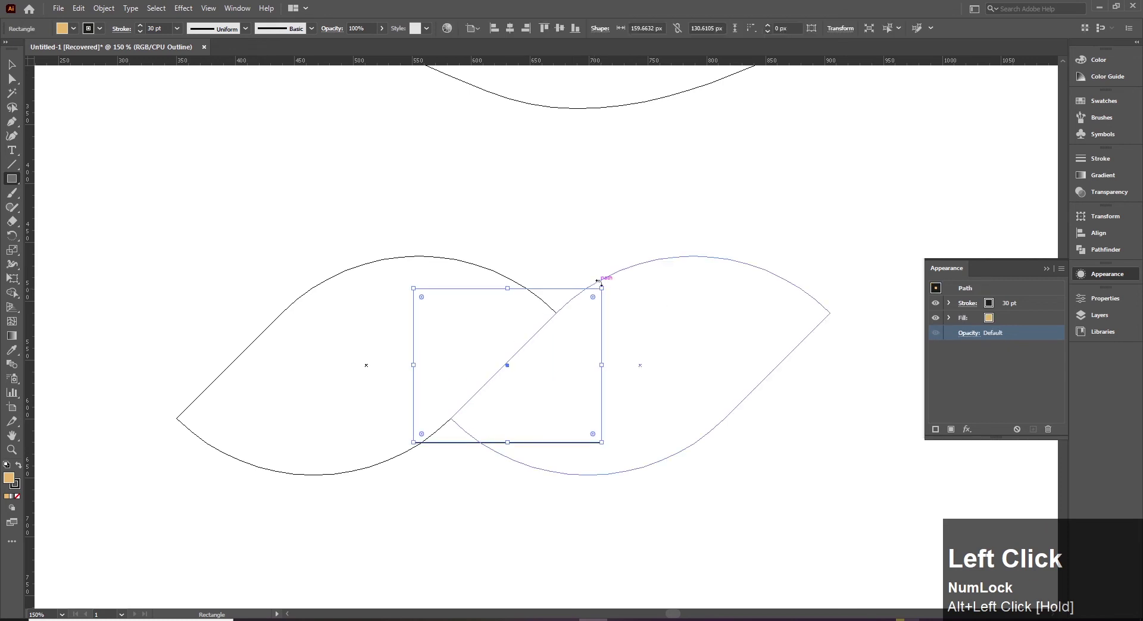
pyautogui.press('ctrl+z')
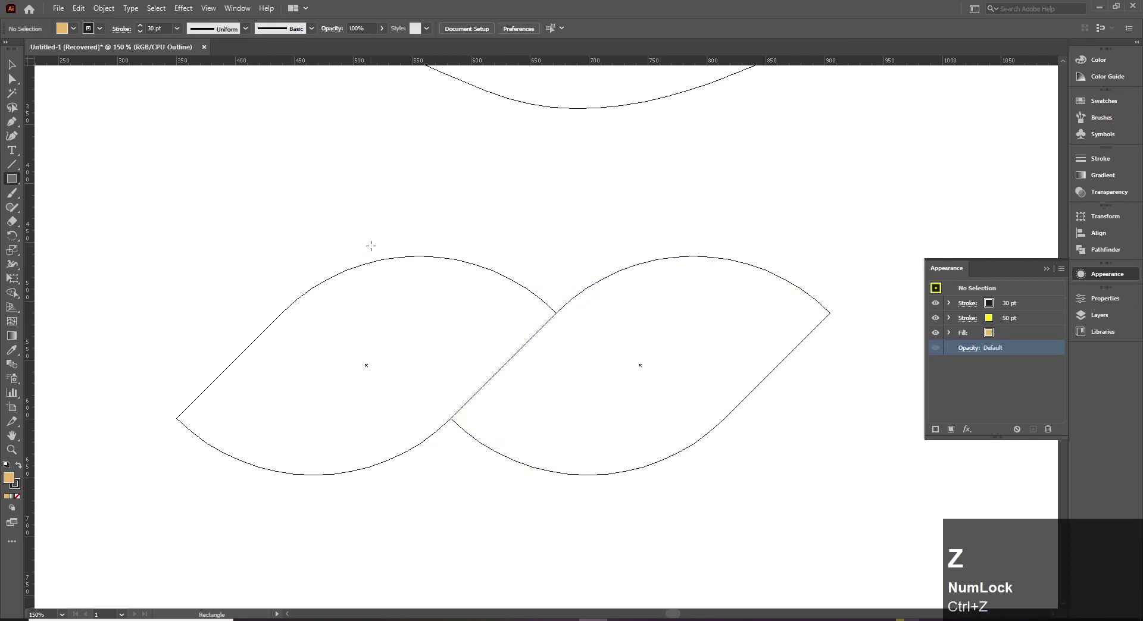
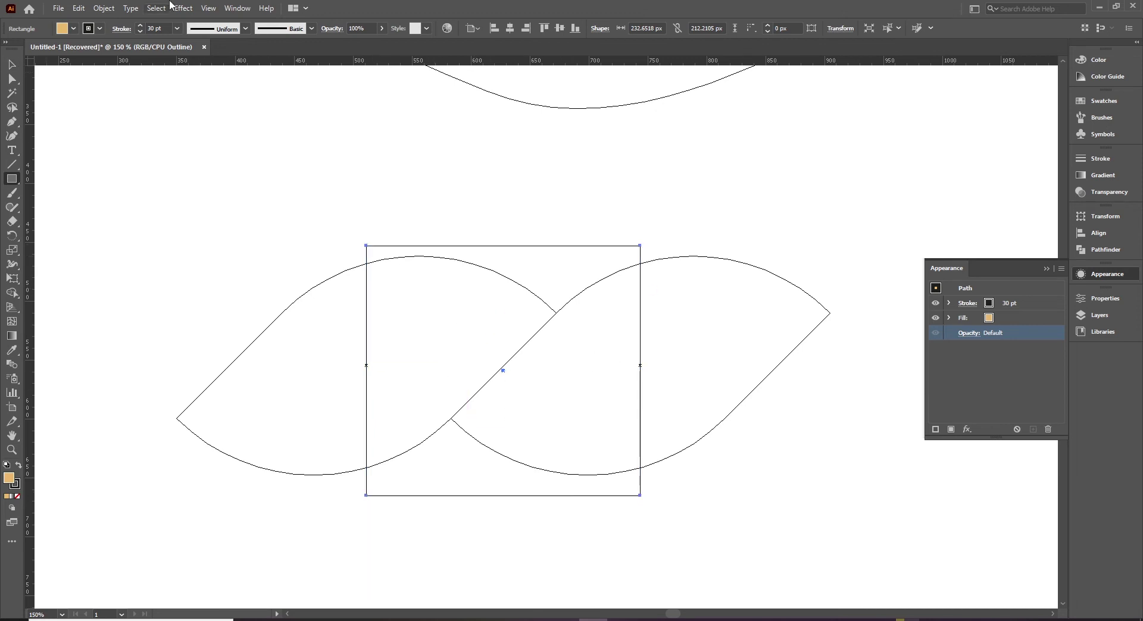
pyautogui.click(219, 7)
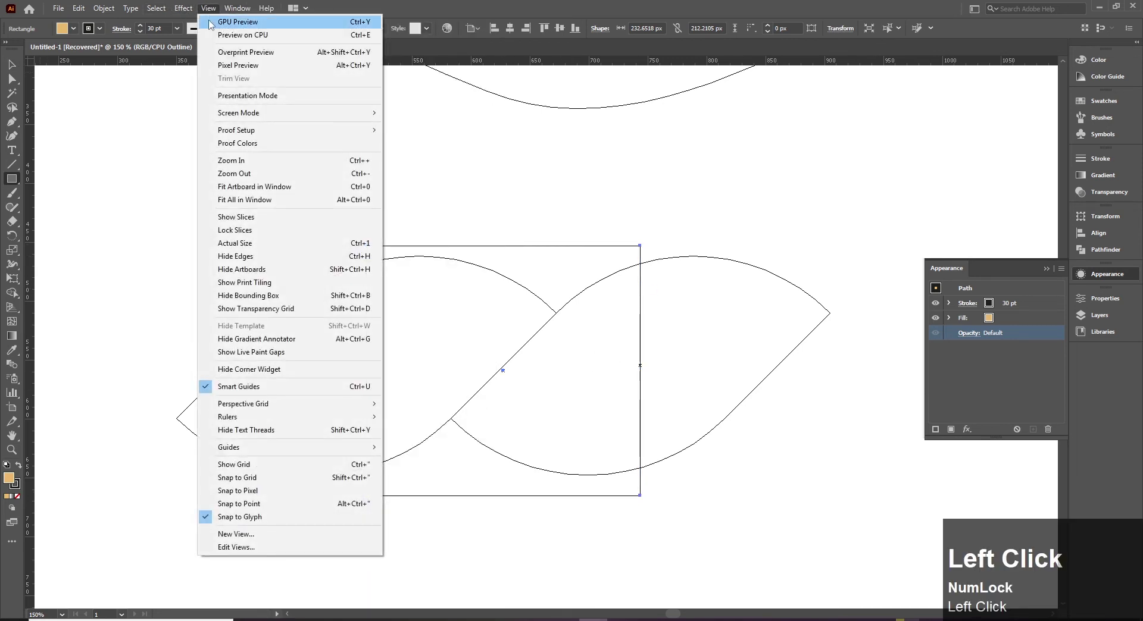
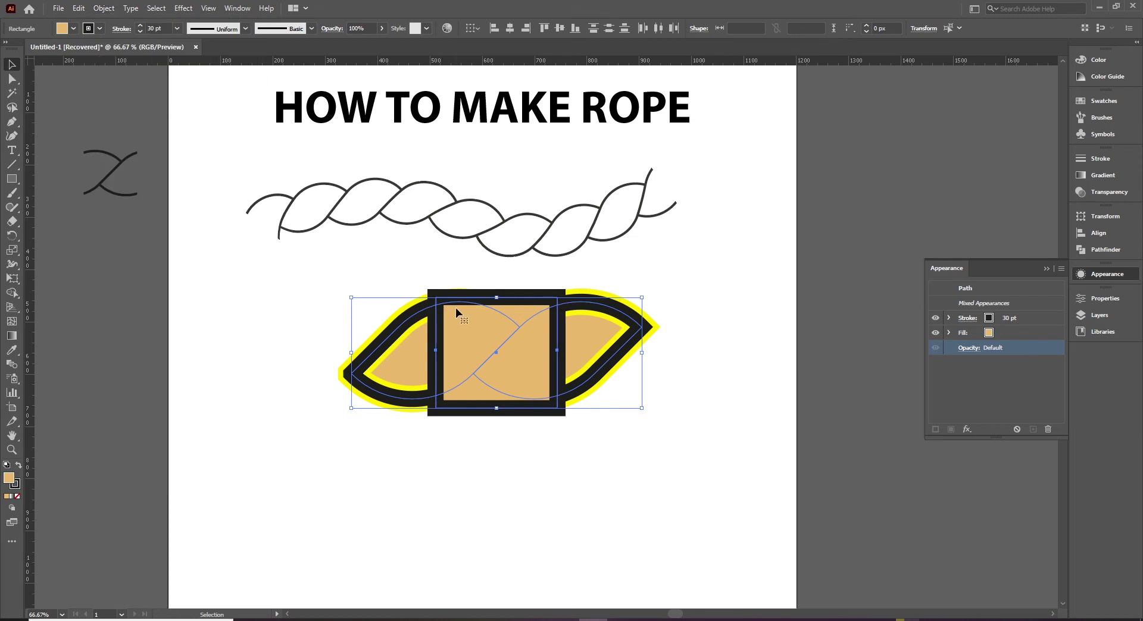
# Make a clipping mask so the tall rectangle clips the interlocked leaves into one link tile
pyautogui.rightClick(532, 305)
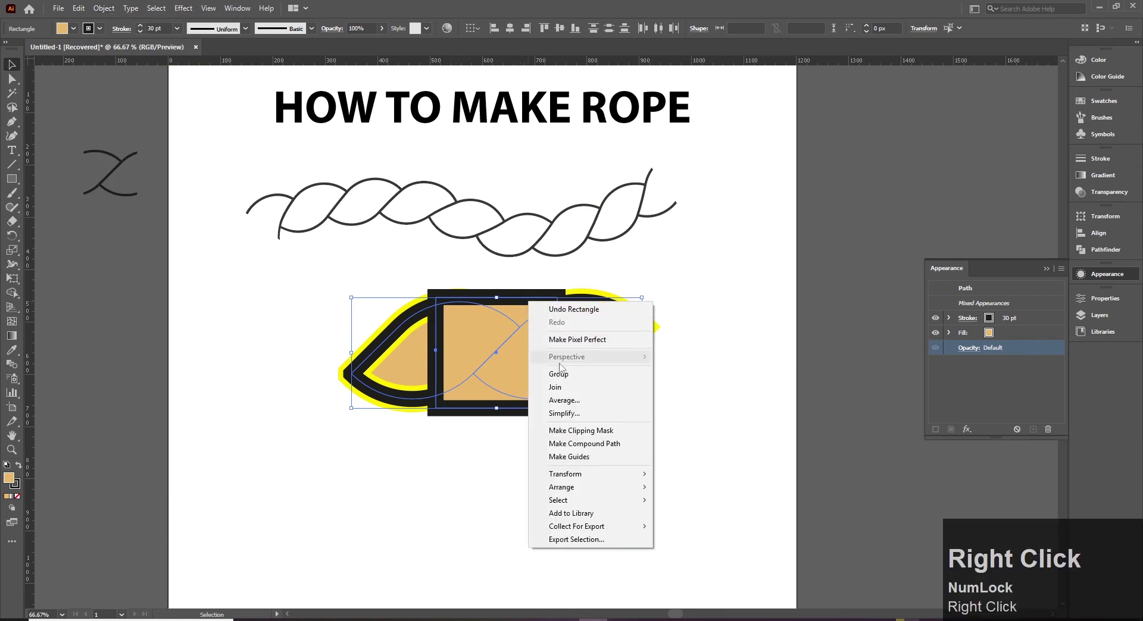
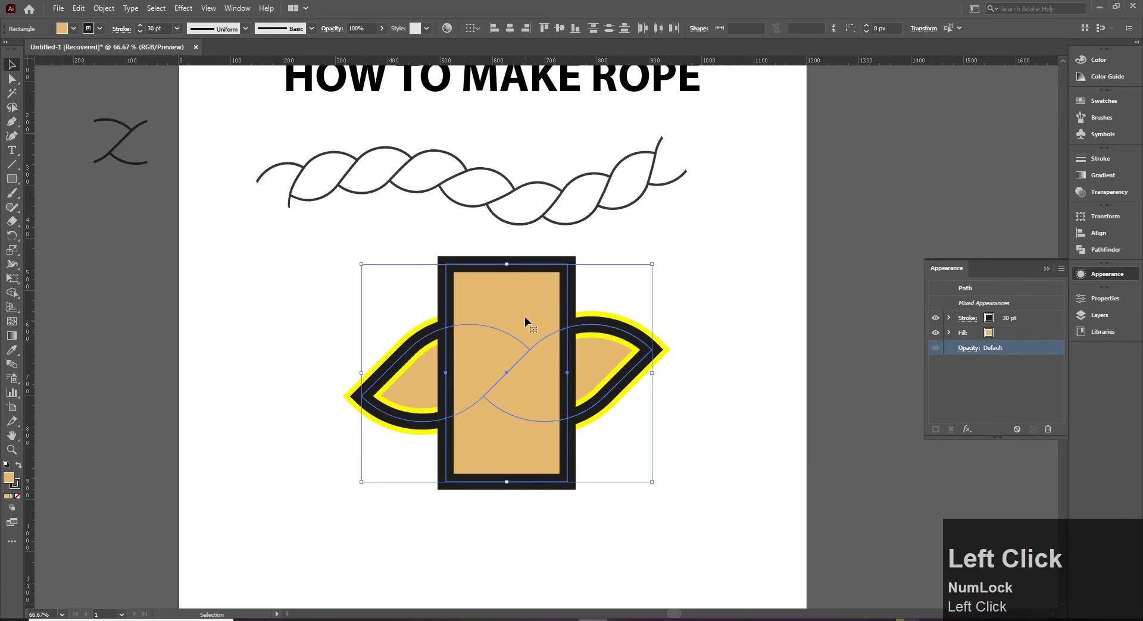
pyautogui.rightClick(536, 329)
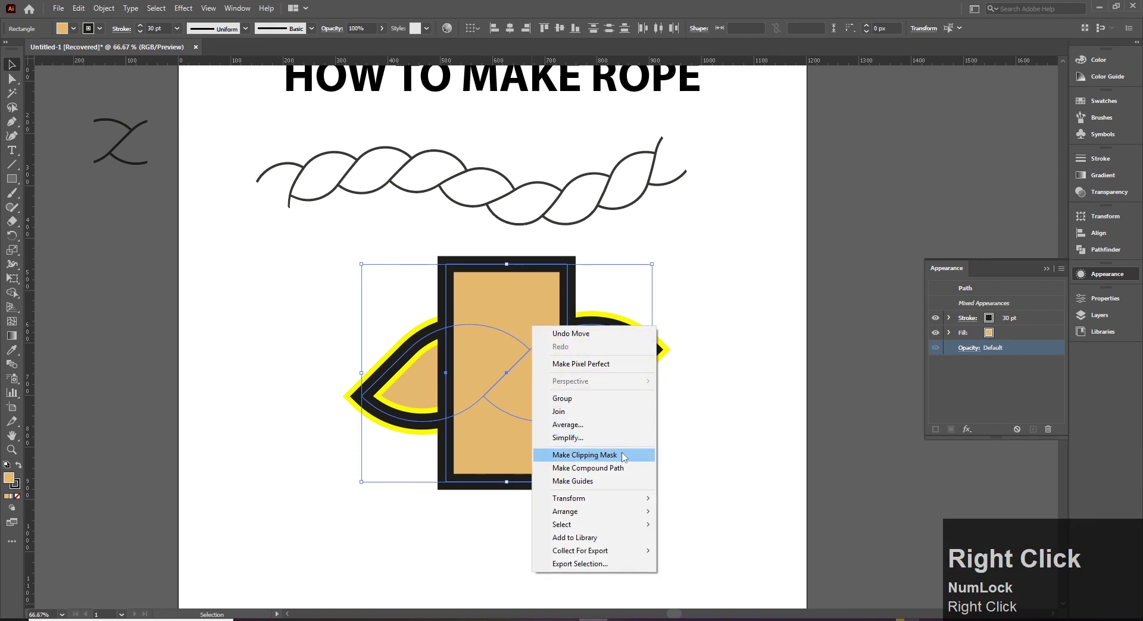
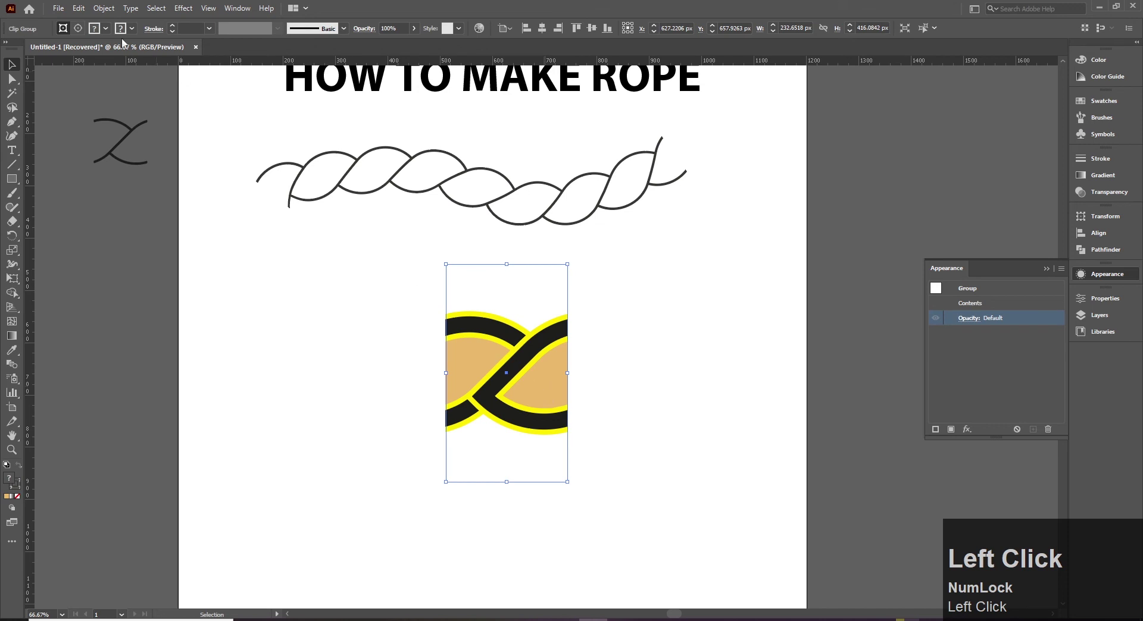
# Expand the tile's fills and strokes and Pathfinder-crop it to its visible square
pyautogui.click(108, 12)
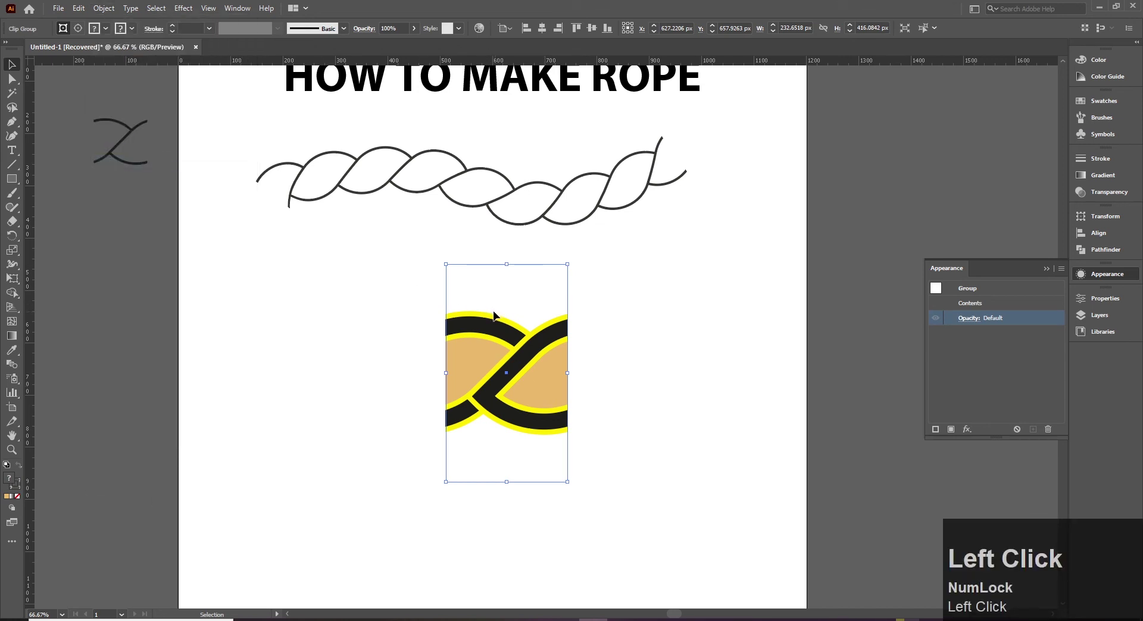
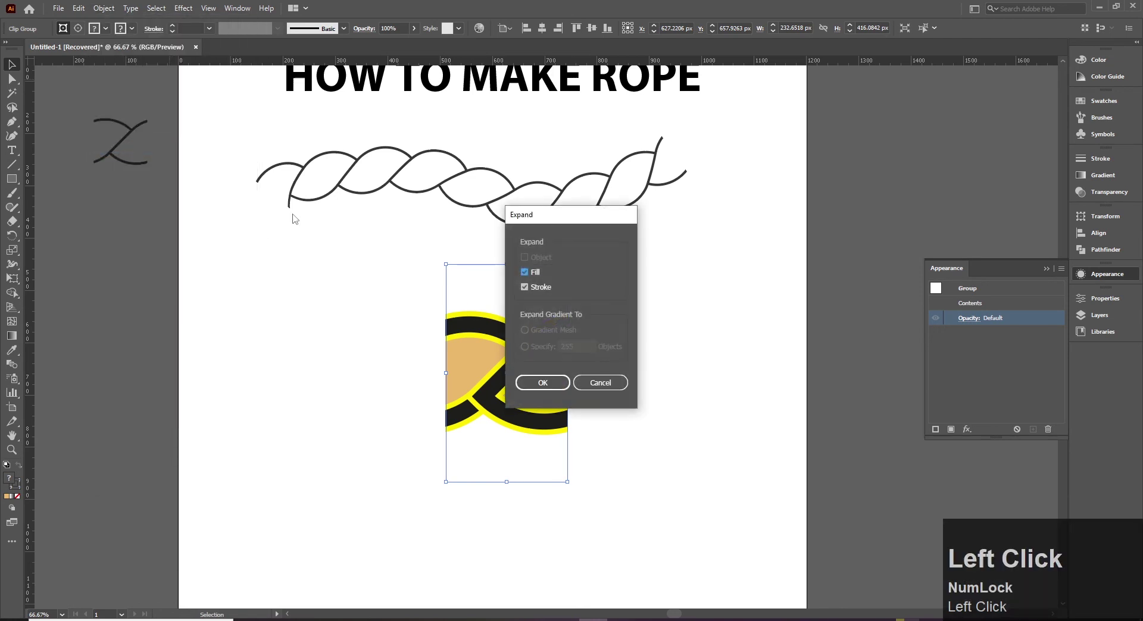
pyautogui.click(558, 387)
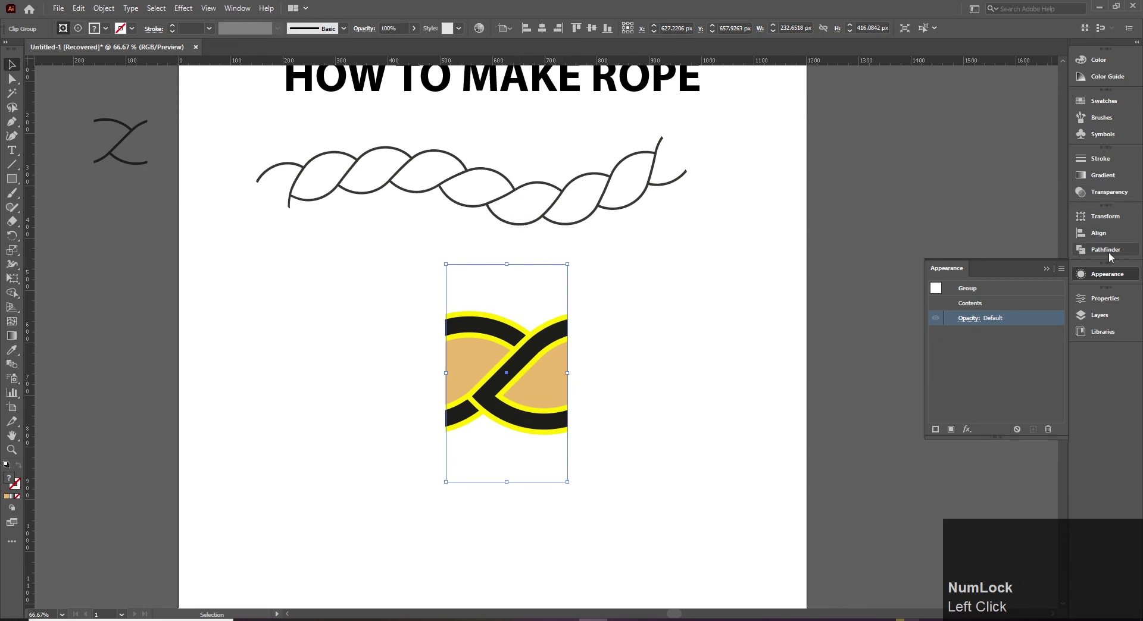
pyautogui.click(1113, 256)
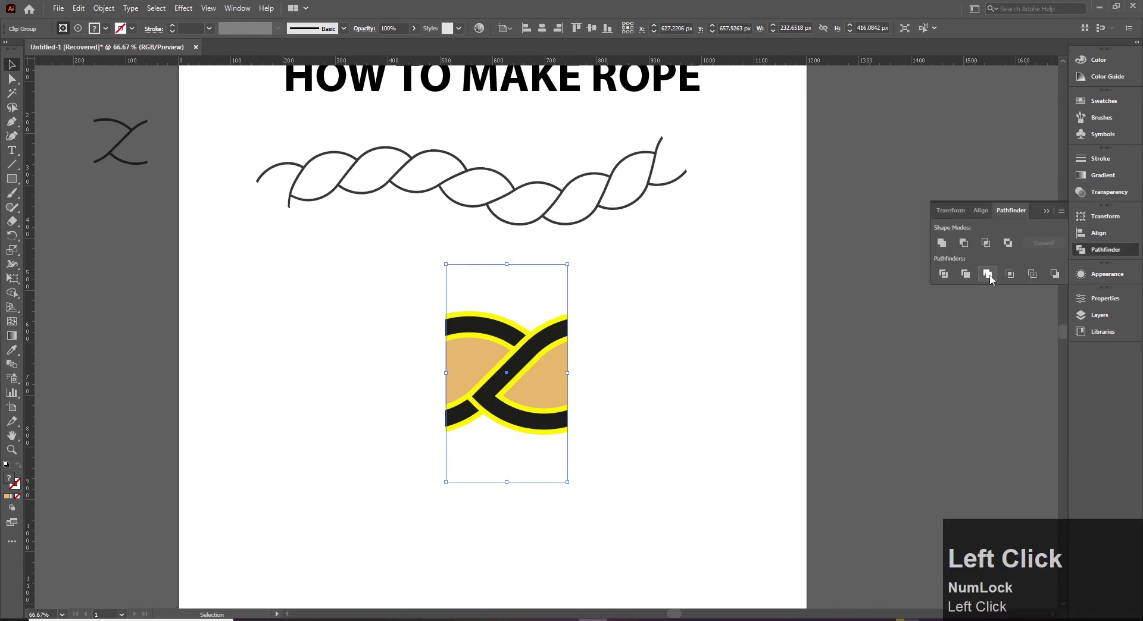
pyautogui.click(994, 280)
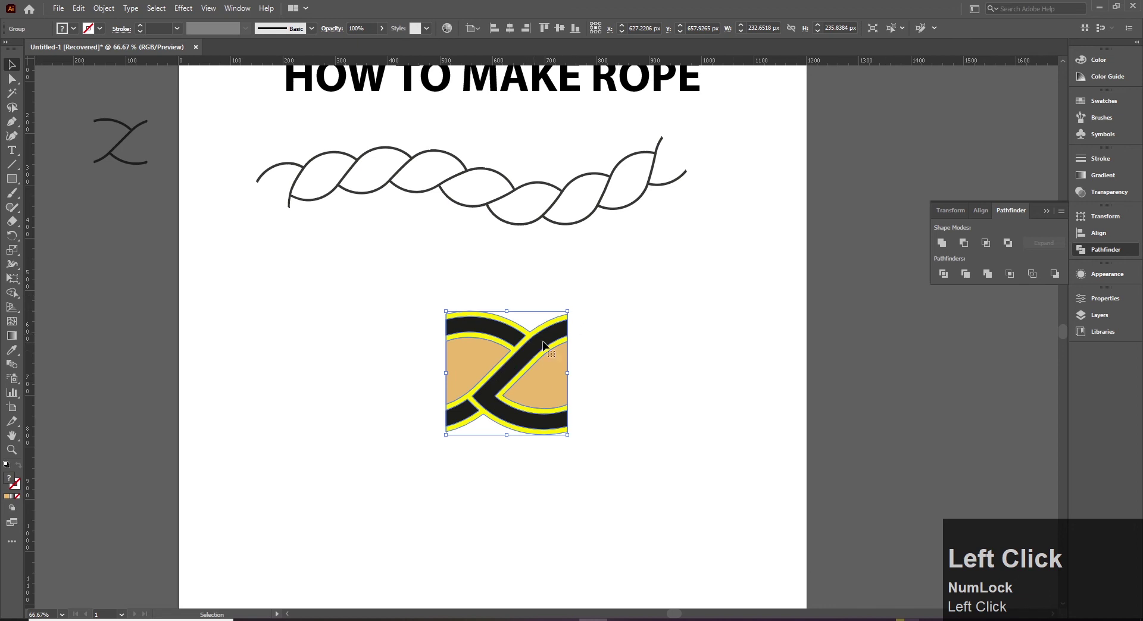
# Drag the link tile into the Brushes panel as a new pattern brush, then move the tile off the artboard
pyautogui.moveTo(651, 379); pyautogui.dragTo(348, 314)
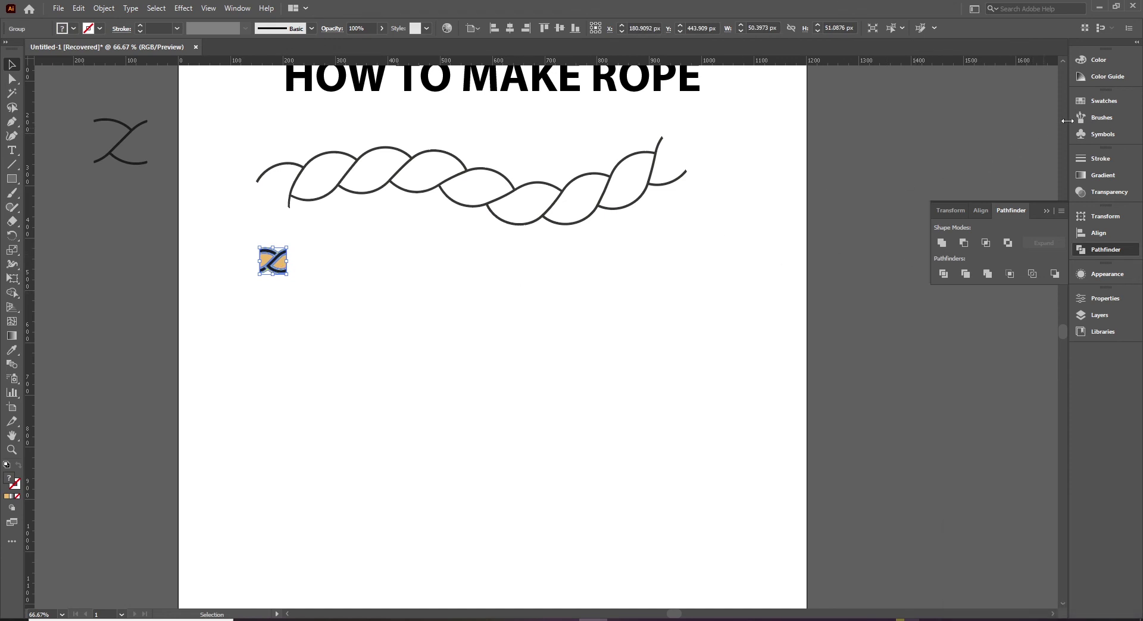
pyautogui.moveTo(1107, 116); pyautogui.dragTo(715, 479)
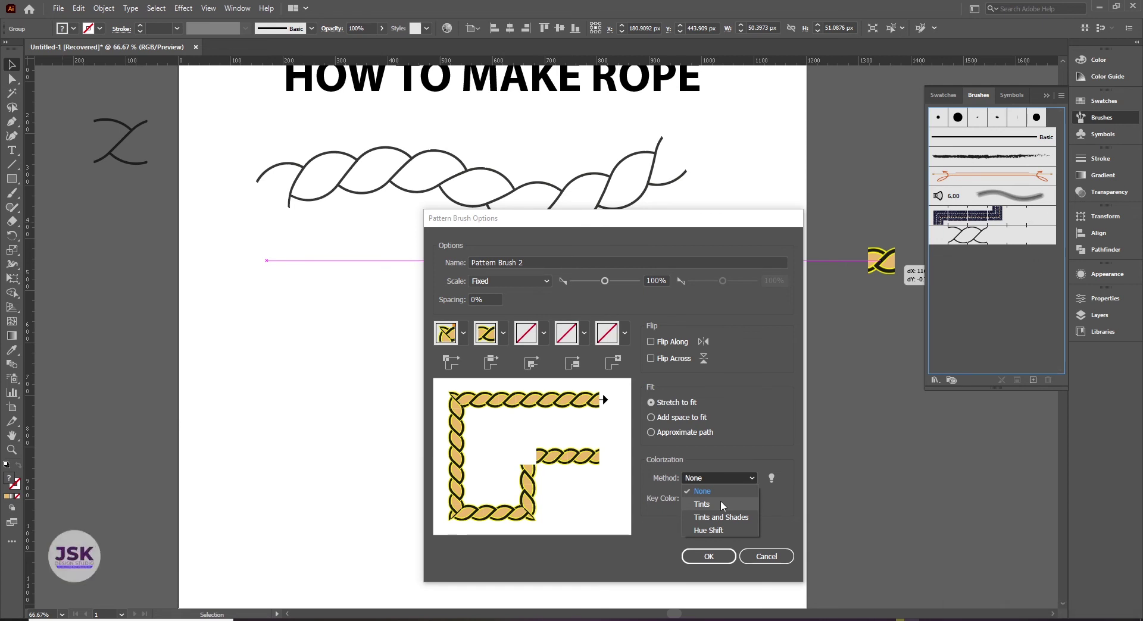
pyautogui.moveTo(706, 498); pyautogui.dragTo(396, 343)
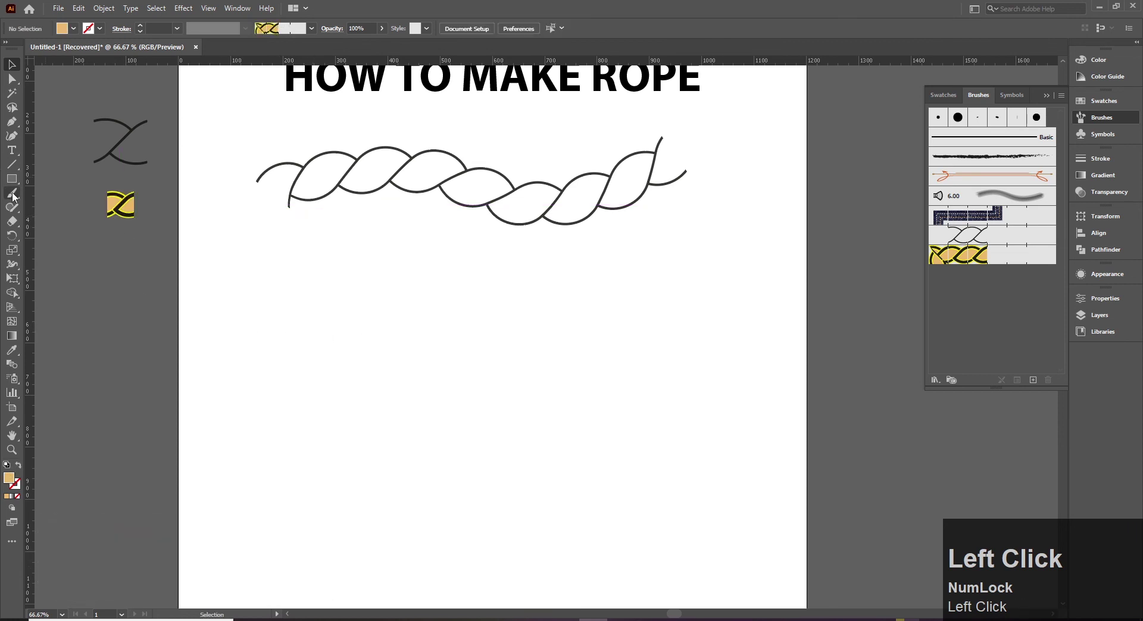
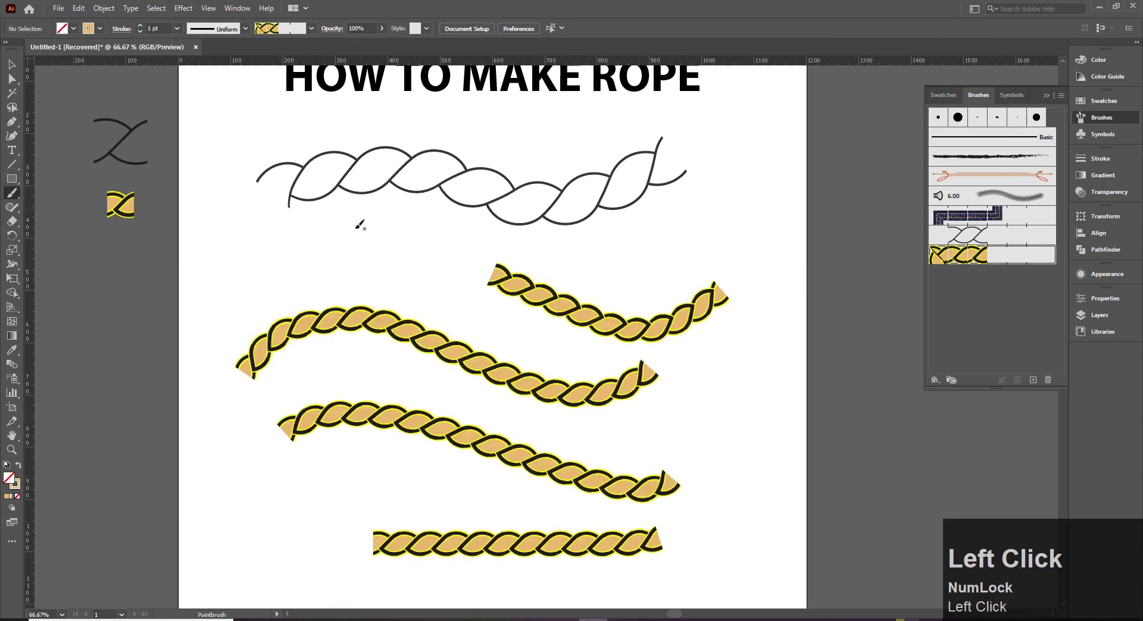
# Cut the extra painted rope strokes and pick up the remaining wavy rope
pyautogui.press('ctrl+x')
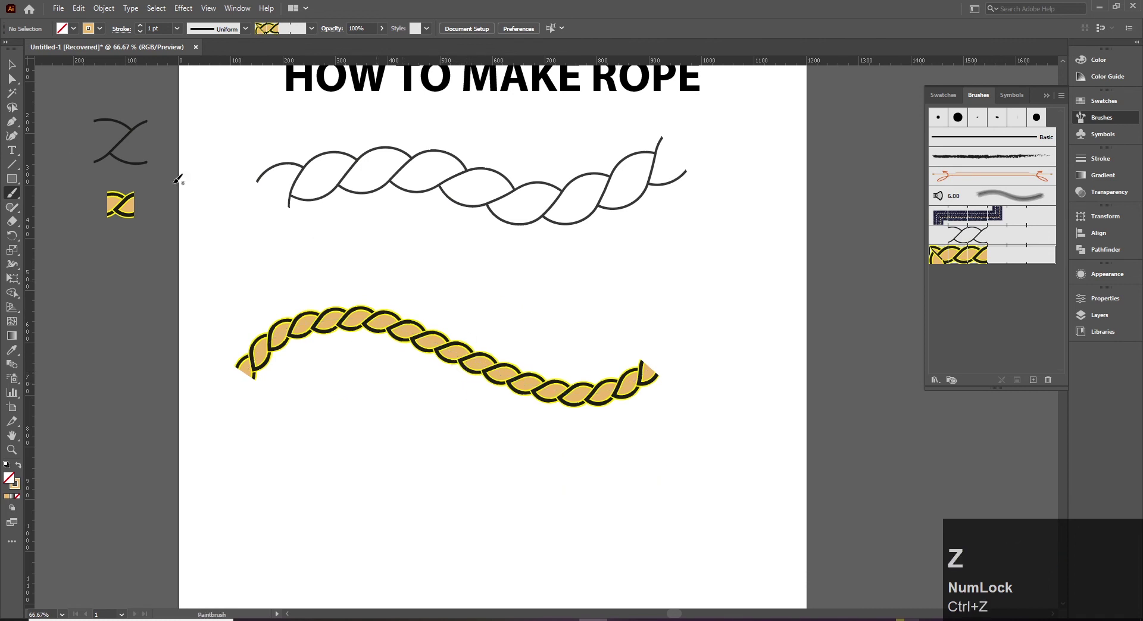
pyautogui.click(17, 75)
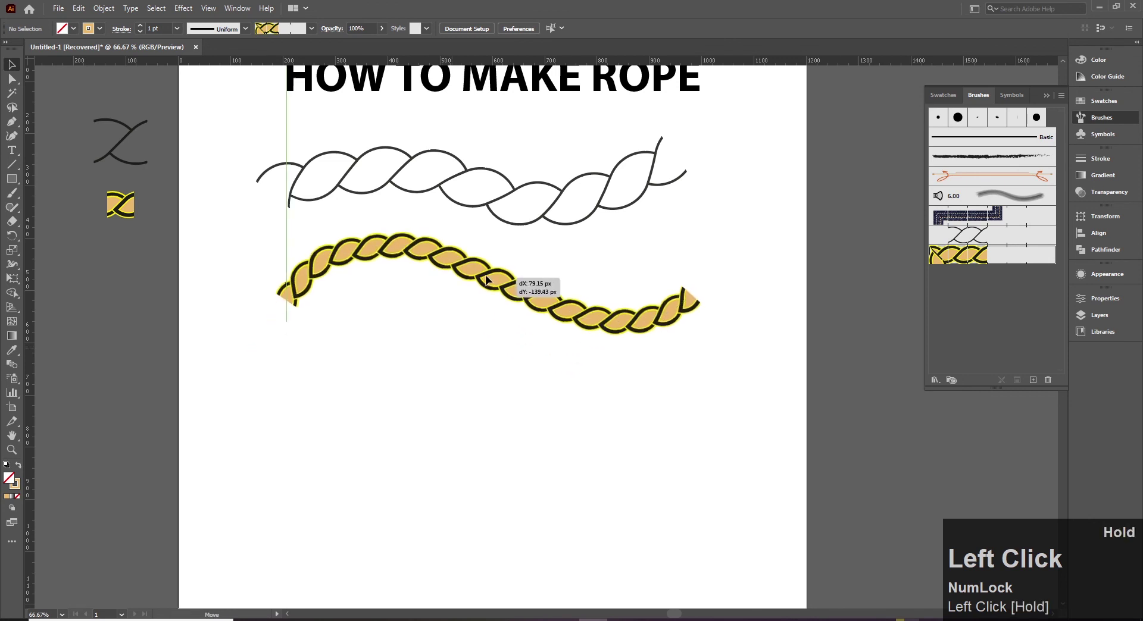
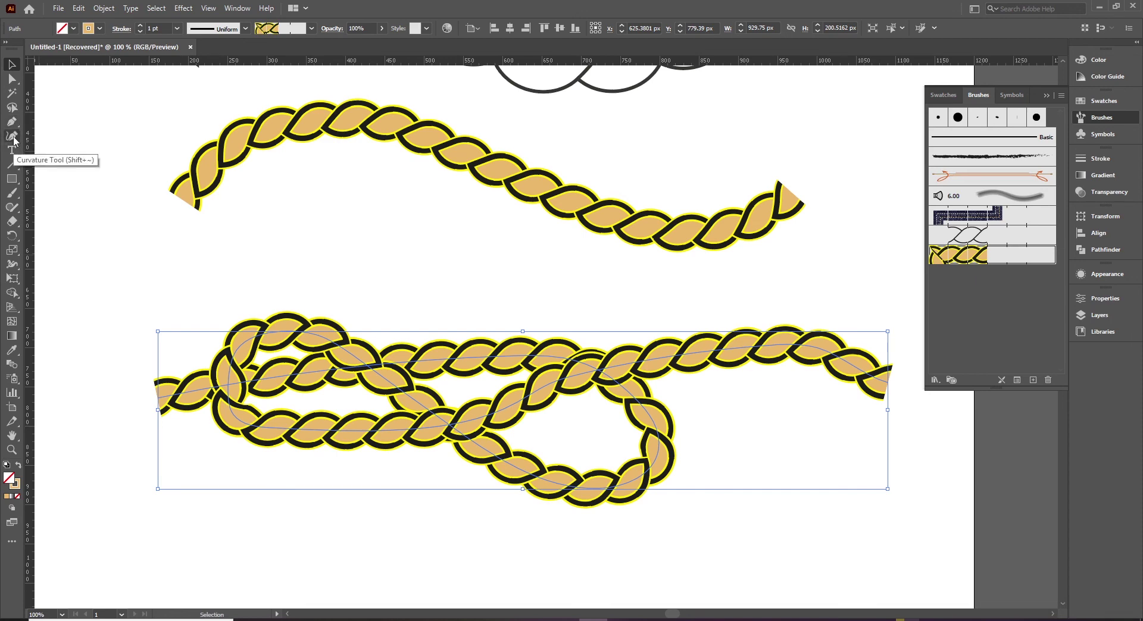
# With the Curvature tool, even out the knotted rope's loops, then deselect it
pyautogui.click(18, 140)
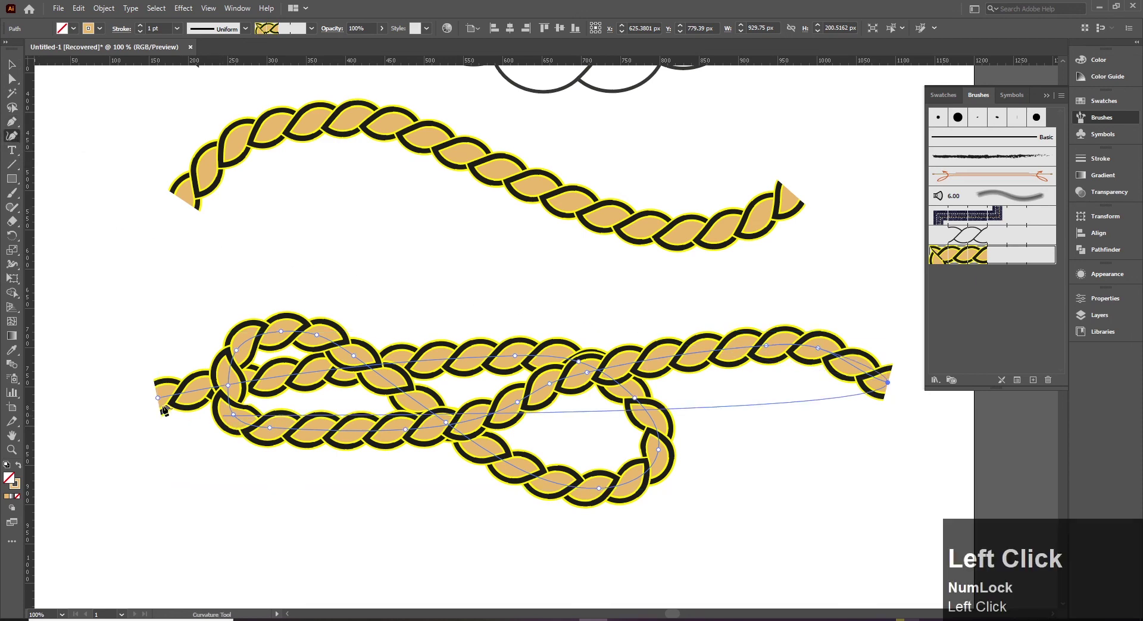
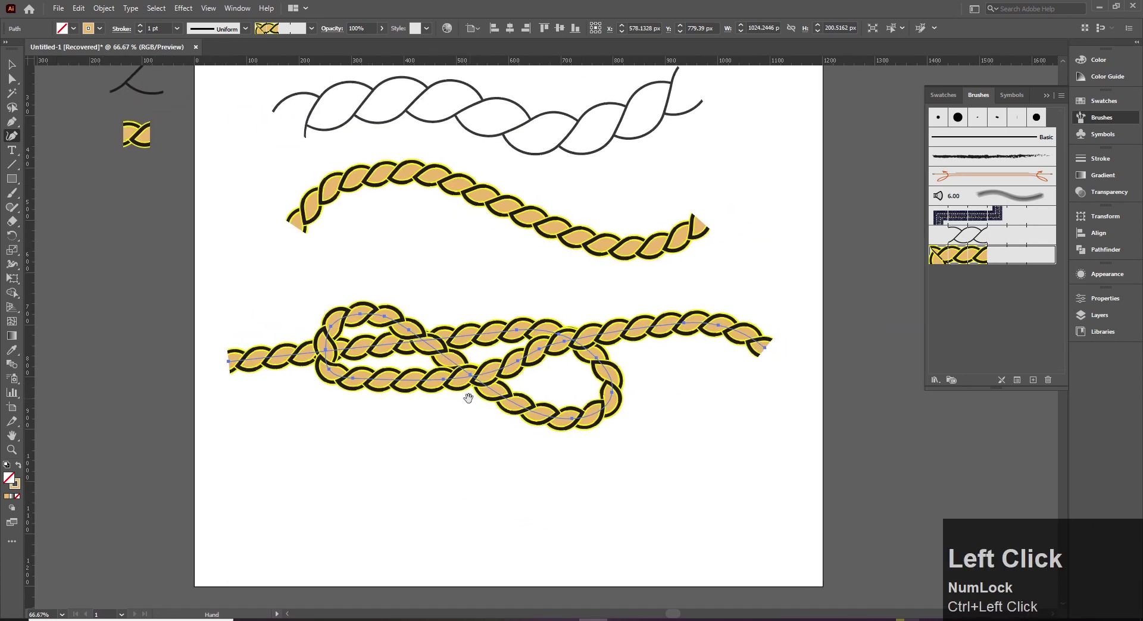
pyautogui.moveTo(356, 382); pyautogui.dragTo(667, 346)
pyautogui.press('ctrl+z')
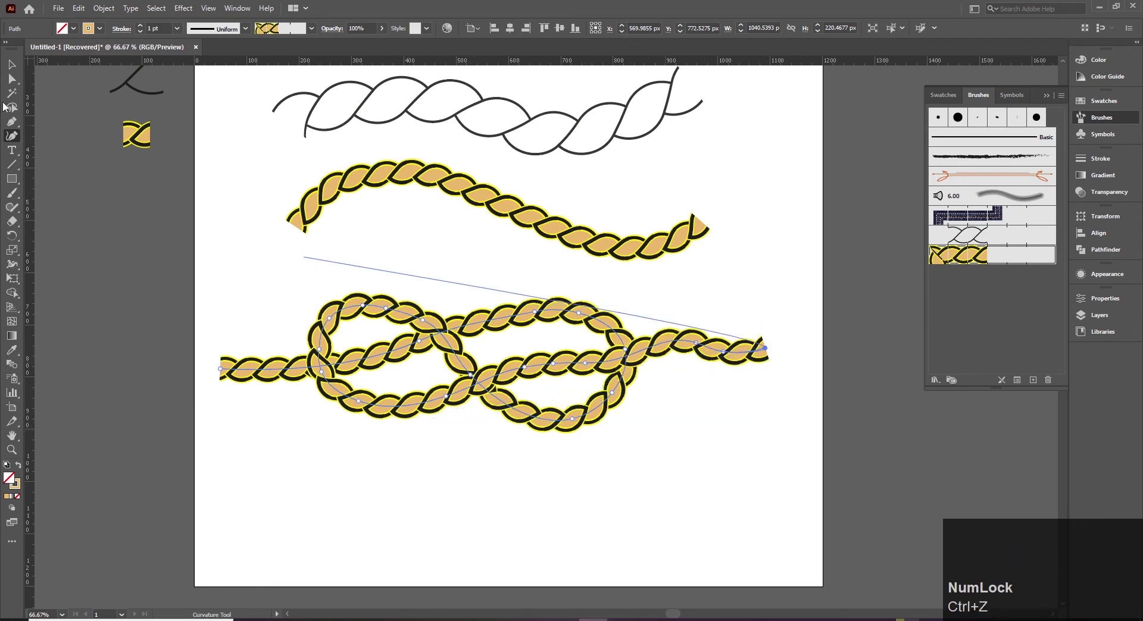
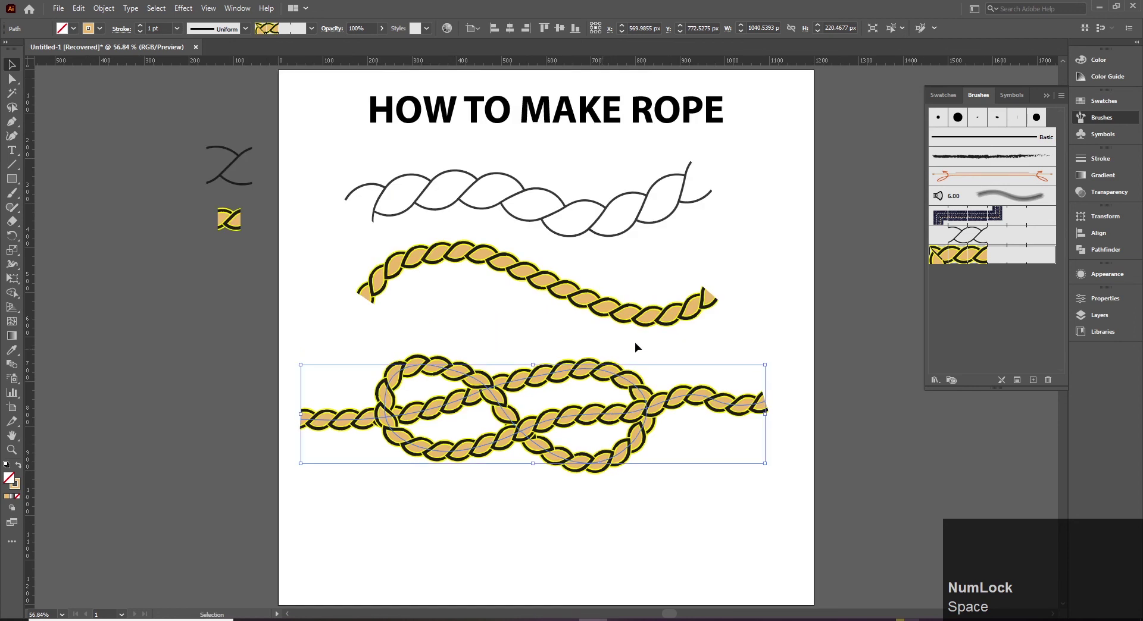
pyautogui.click(758, 335)
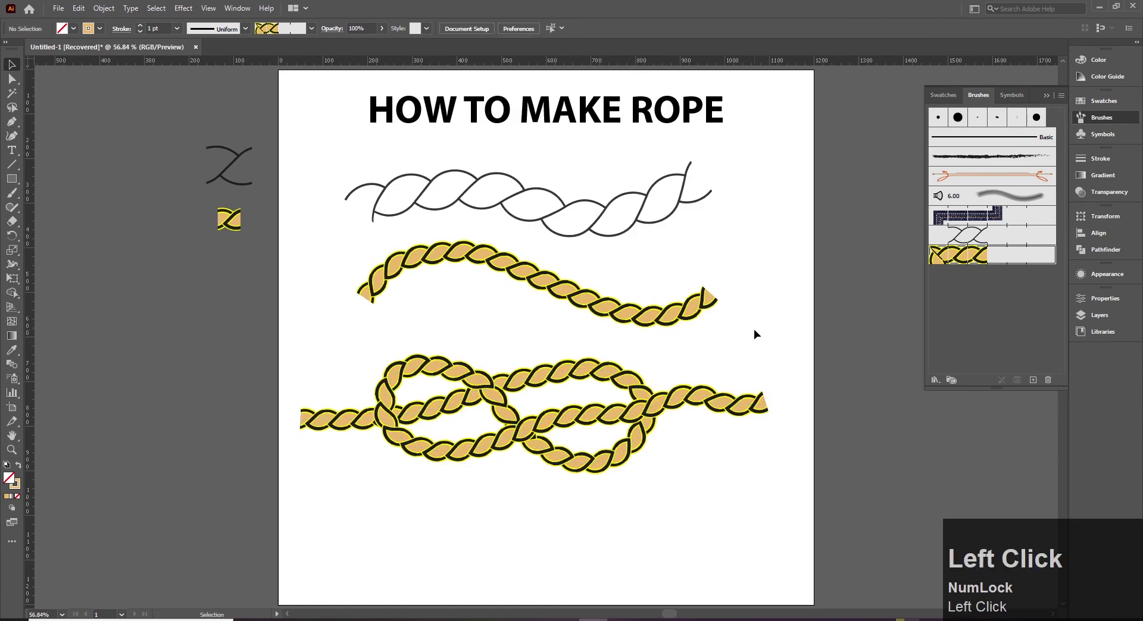